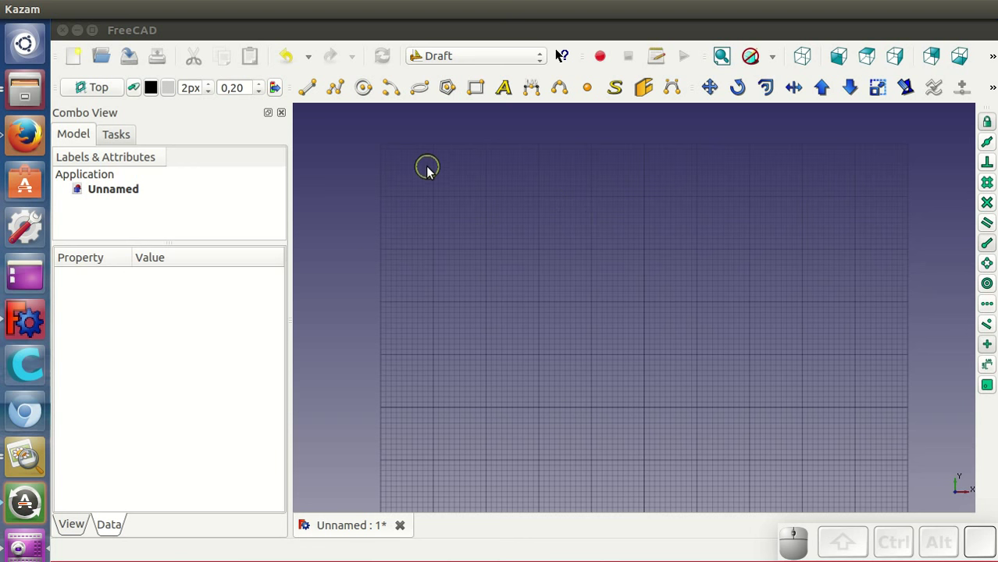
Start a new multi-point Draft wire (DWire) in the top view.
click(343, 91)
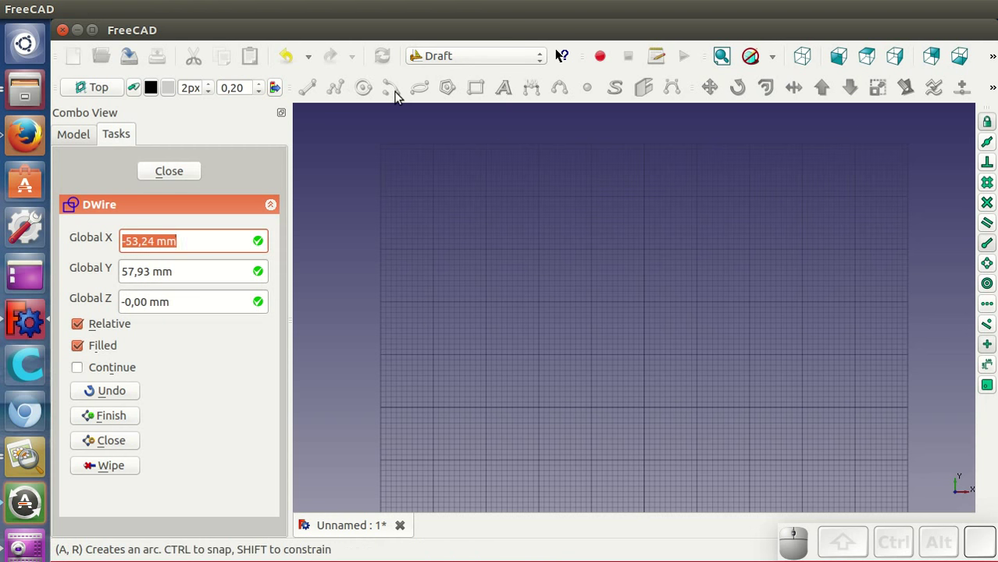
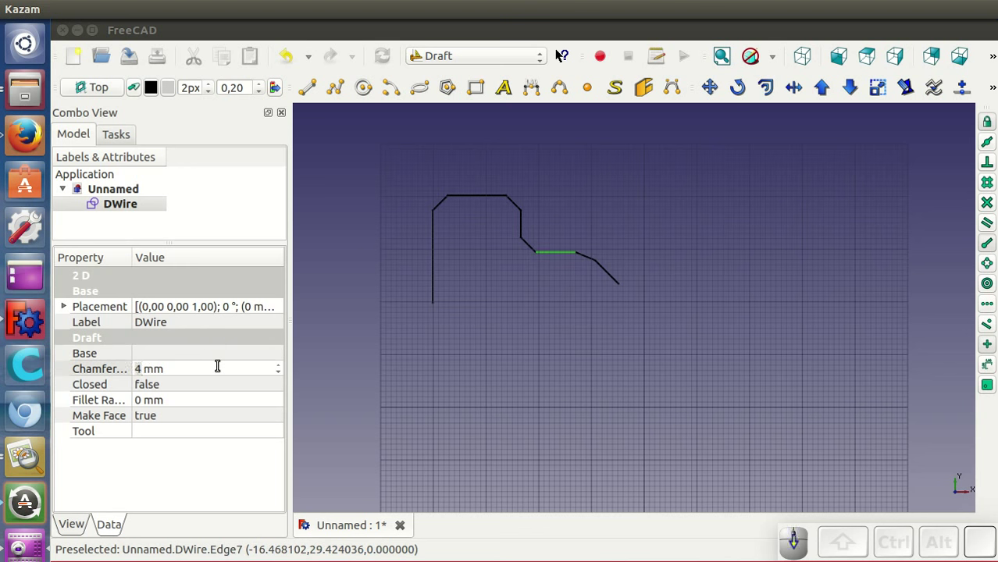
Deselect the finished chamfered wire by clicking empty space.
click(359, 345)
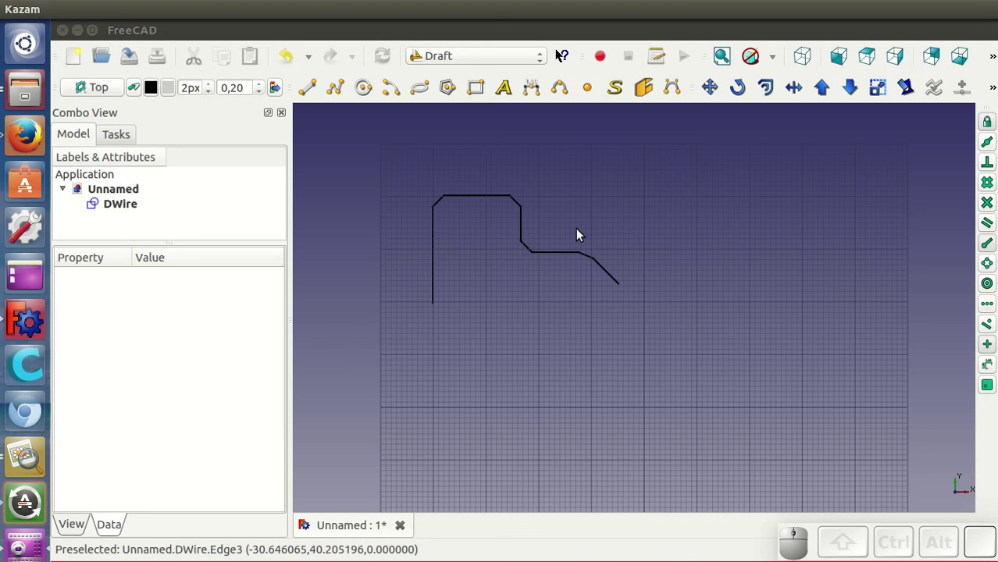
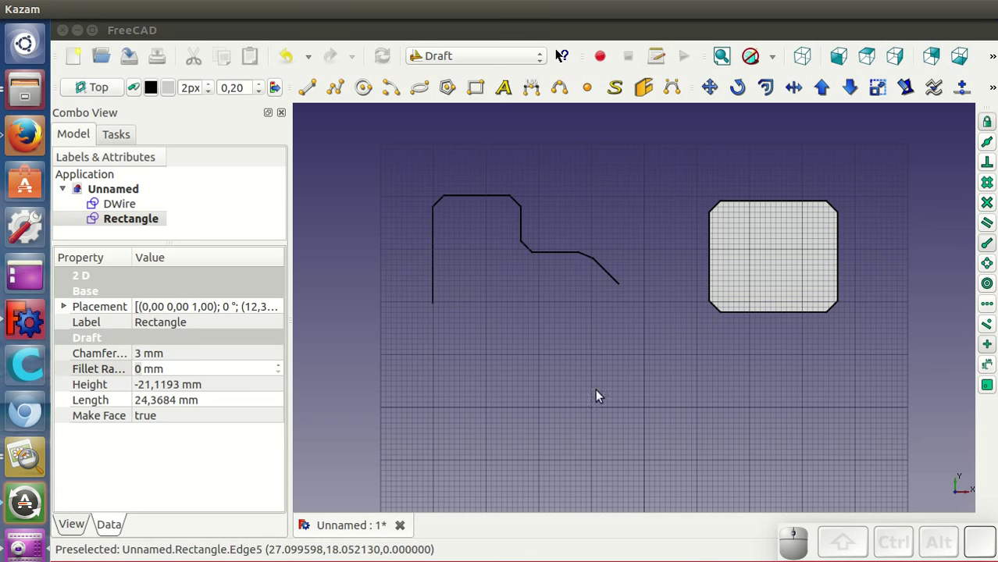
Draw open wire DWire001 below the first: vertical, diagonal and horizontal legs, ready for a 3 mm fillet.
drag(629, 400, 717, 258)
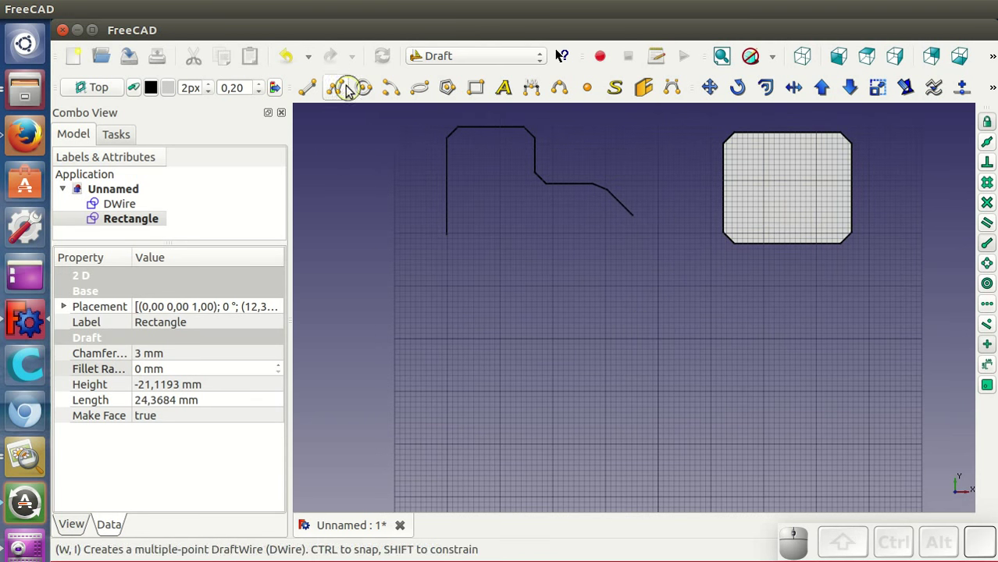
click(336, 90)
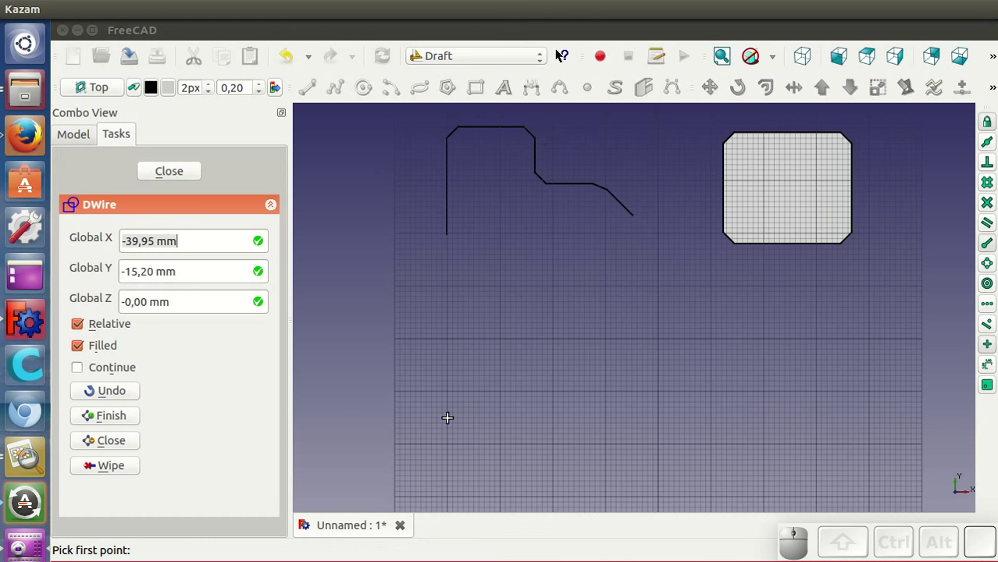
click(453, 419)
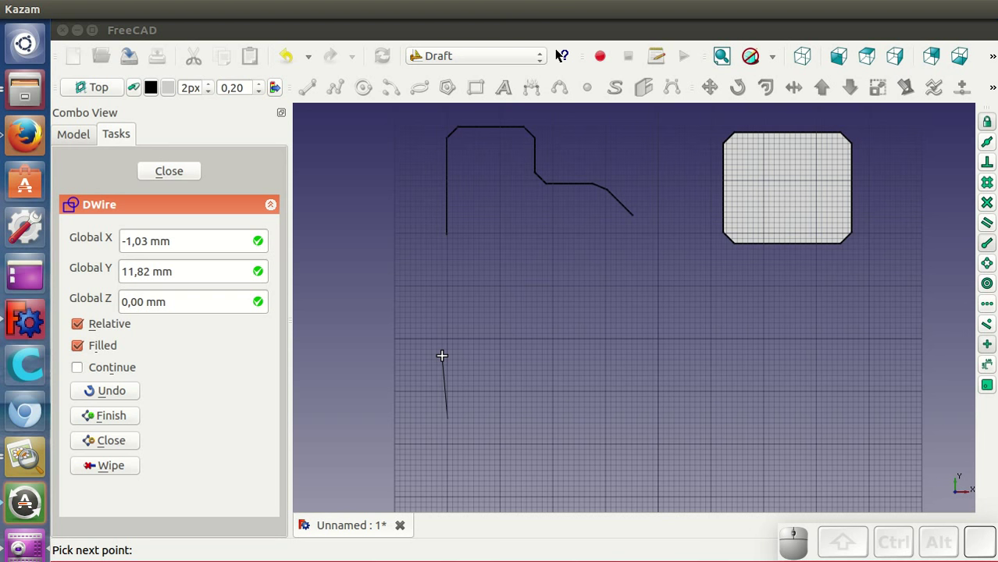
click(454, 303)
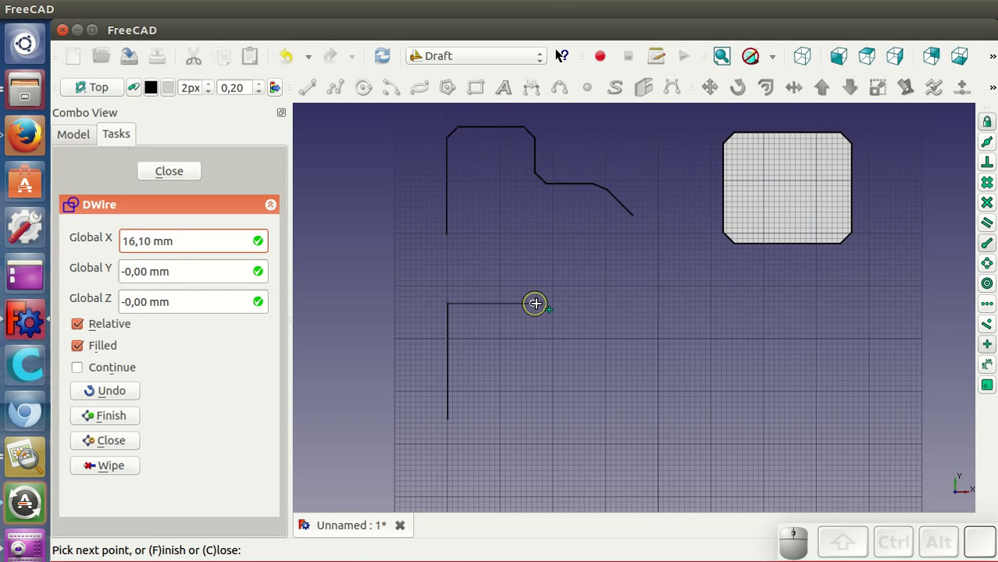
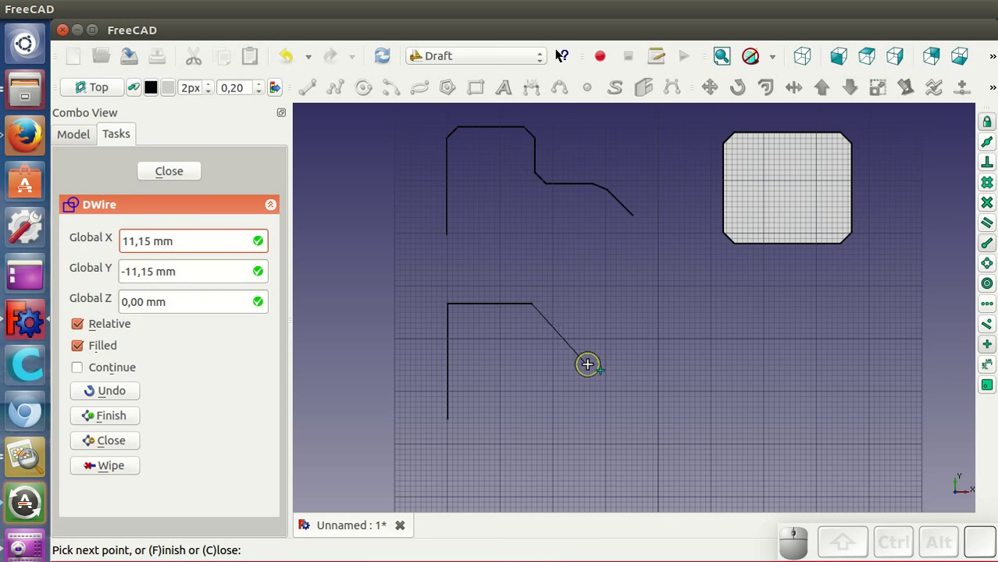
click(594, 365)
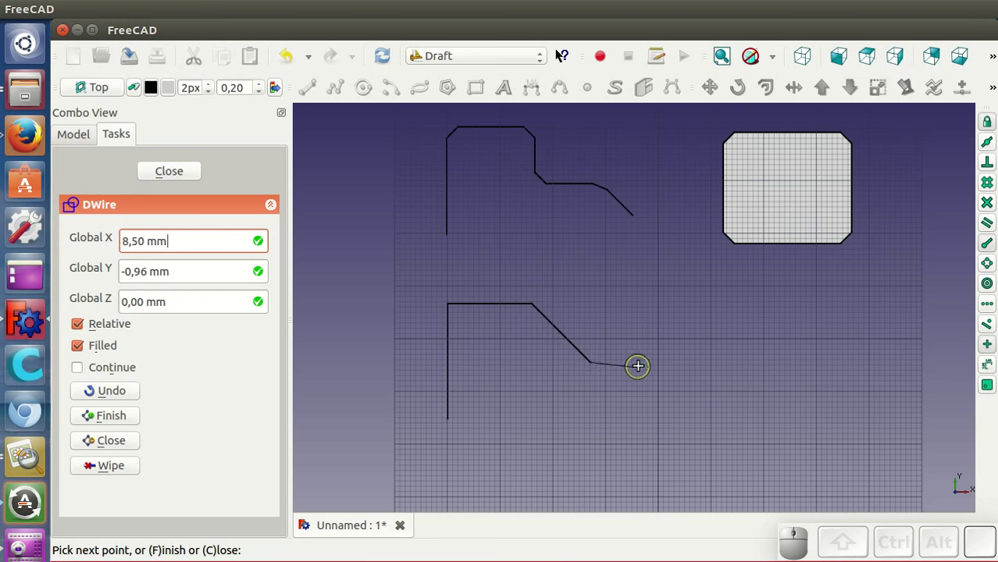
click(647, 364)
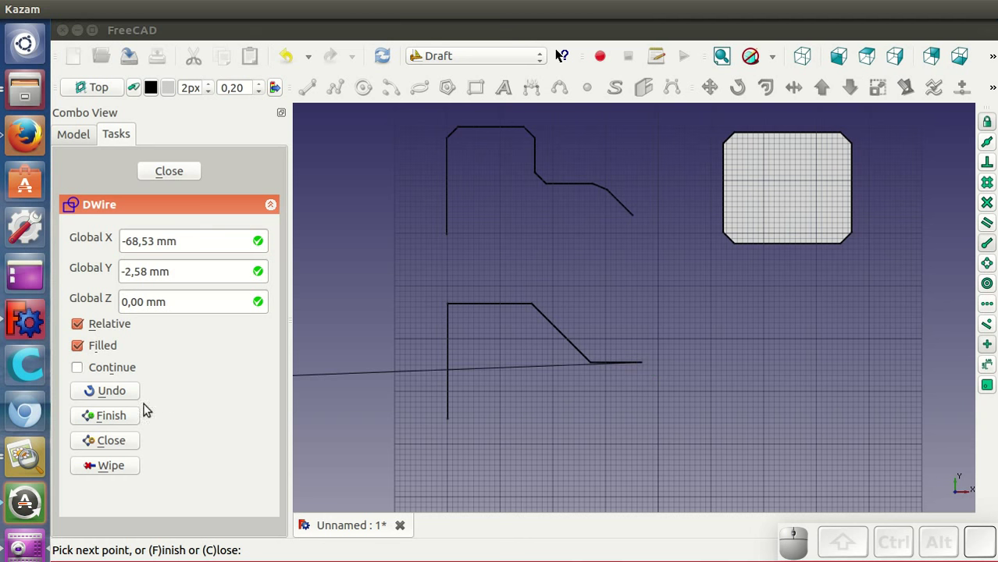
click(133, 420)
click(502, 302)
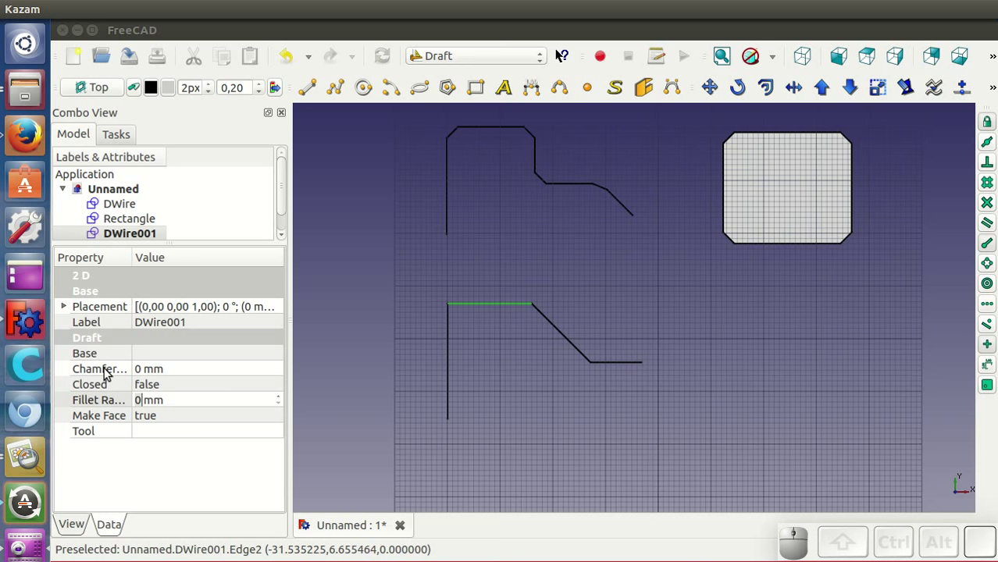
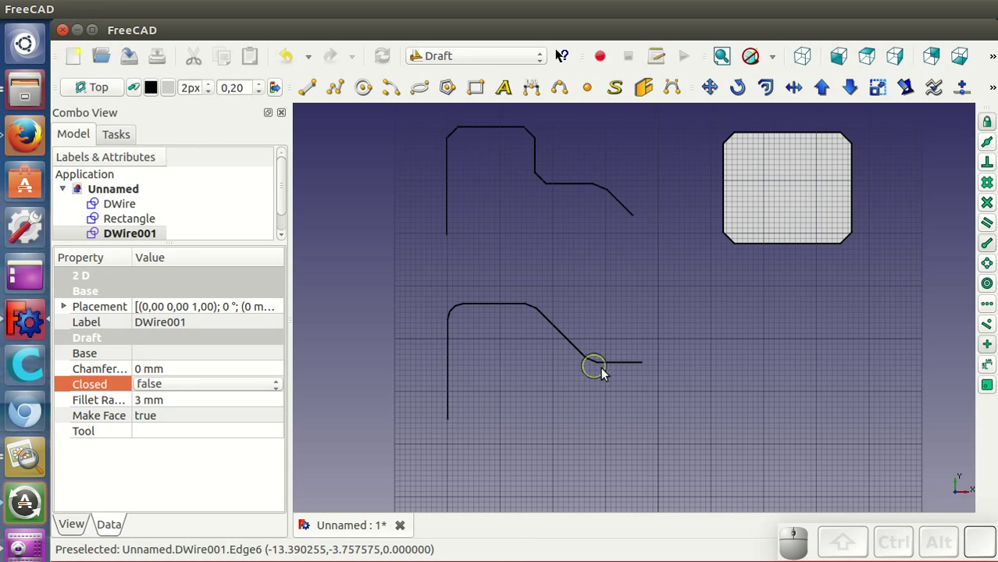
Set the YZ side plane as working plane and draw a circle centred on the lower wire's start point.
drag(558, 435, 503, 378)
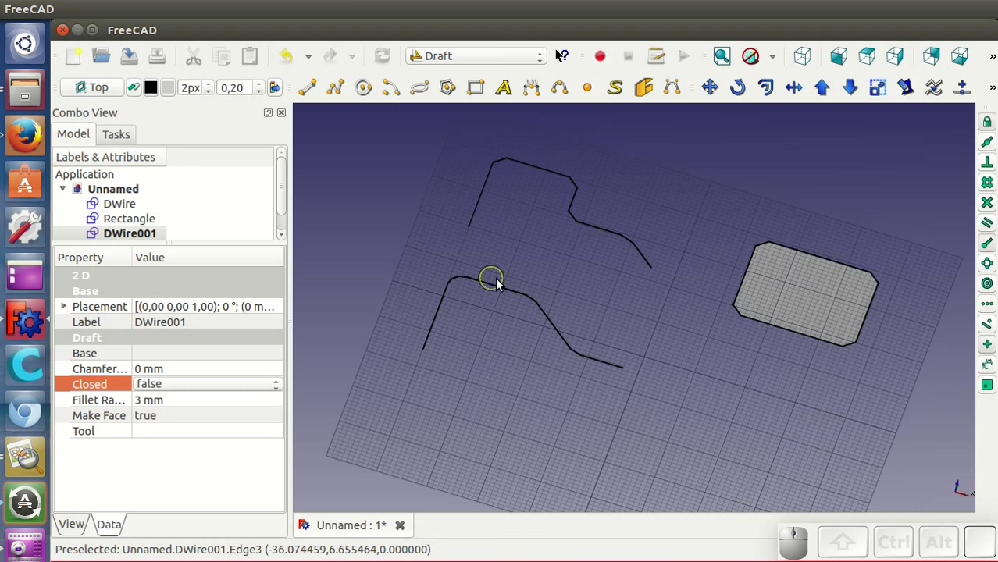
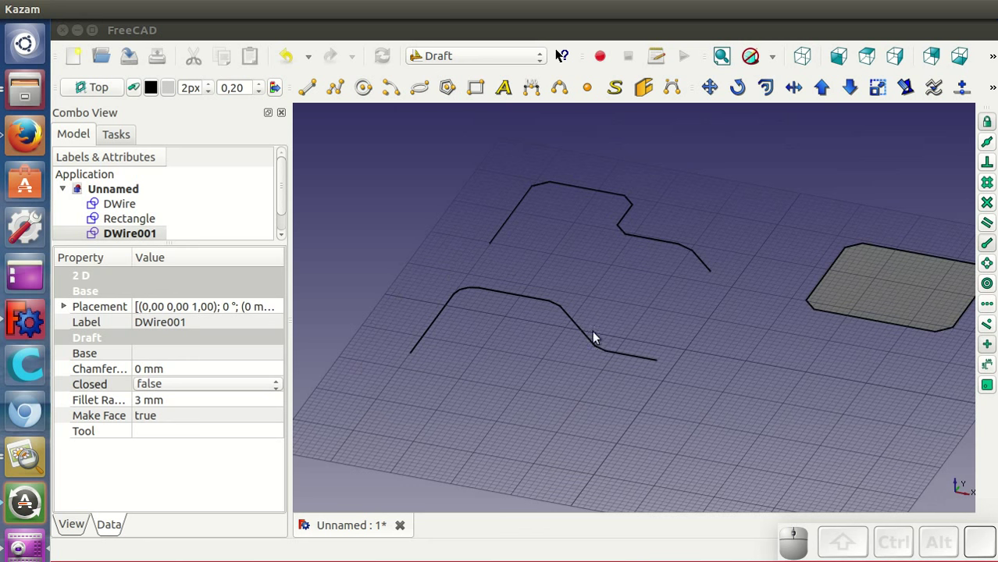
click(95, 91)
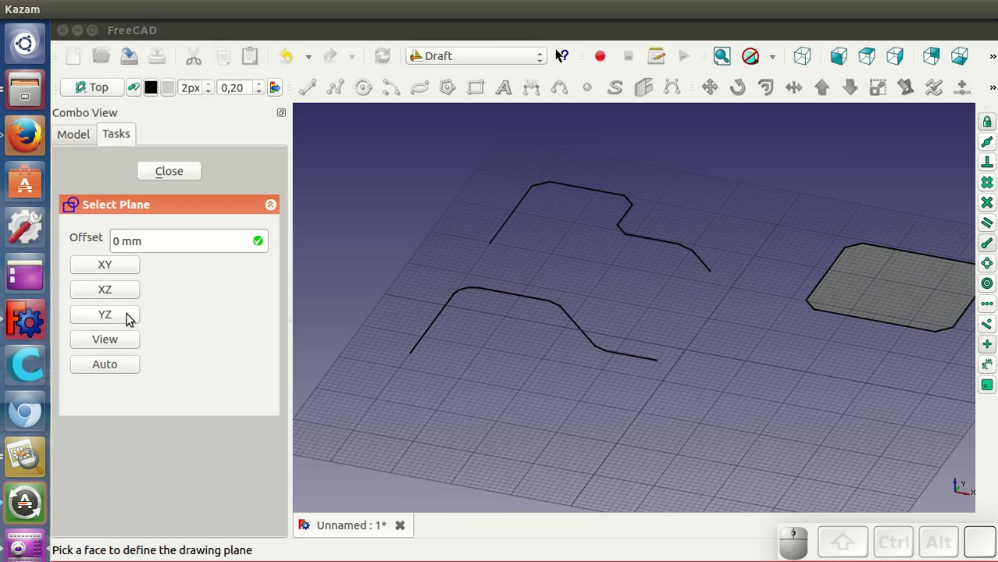
click(122, 317)
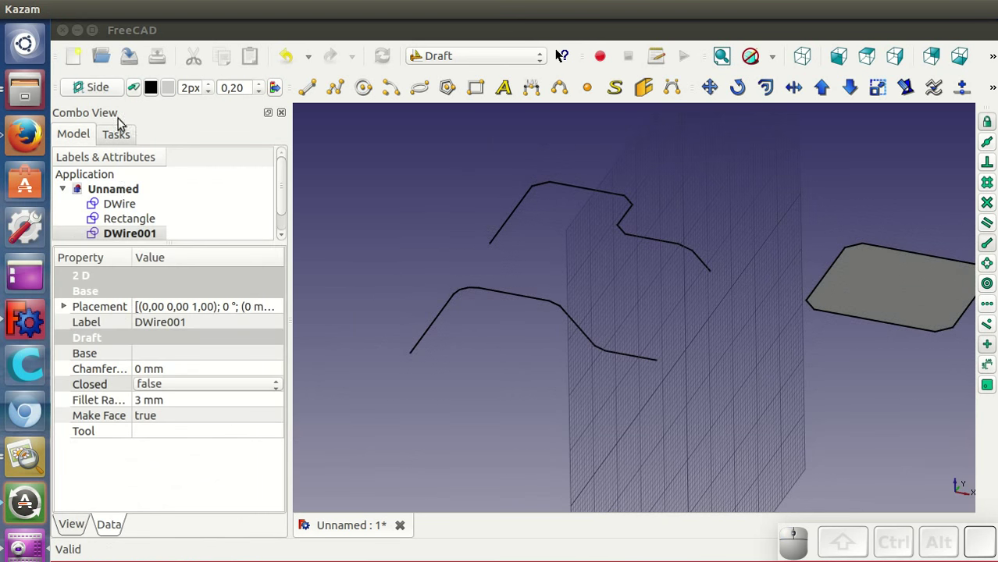
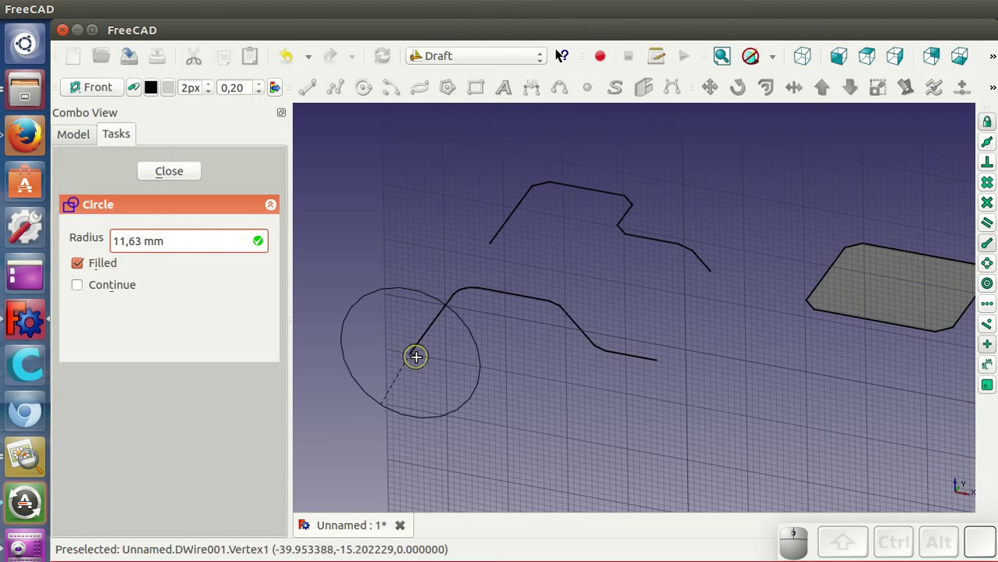
click(459, 344)
click(437, 355)
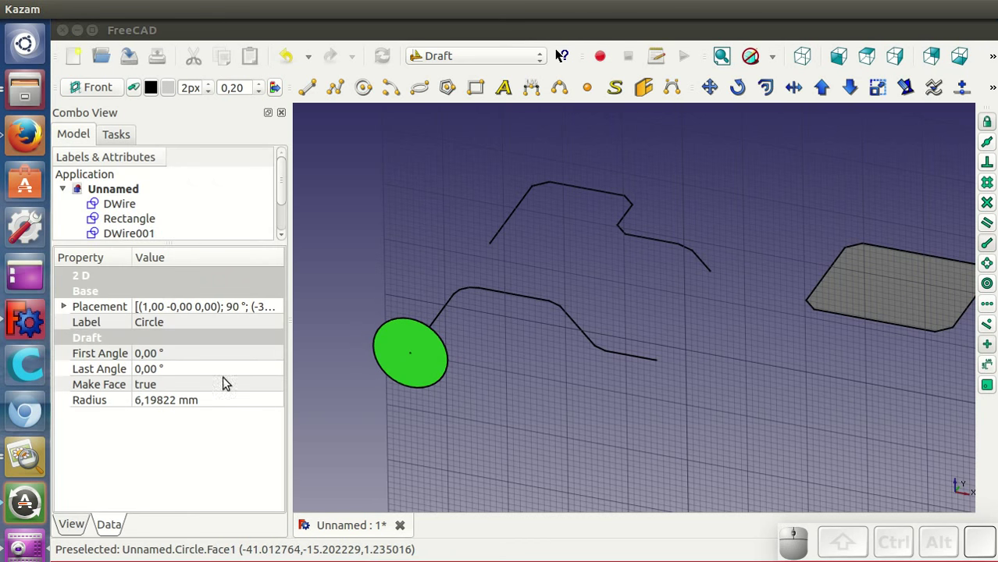
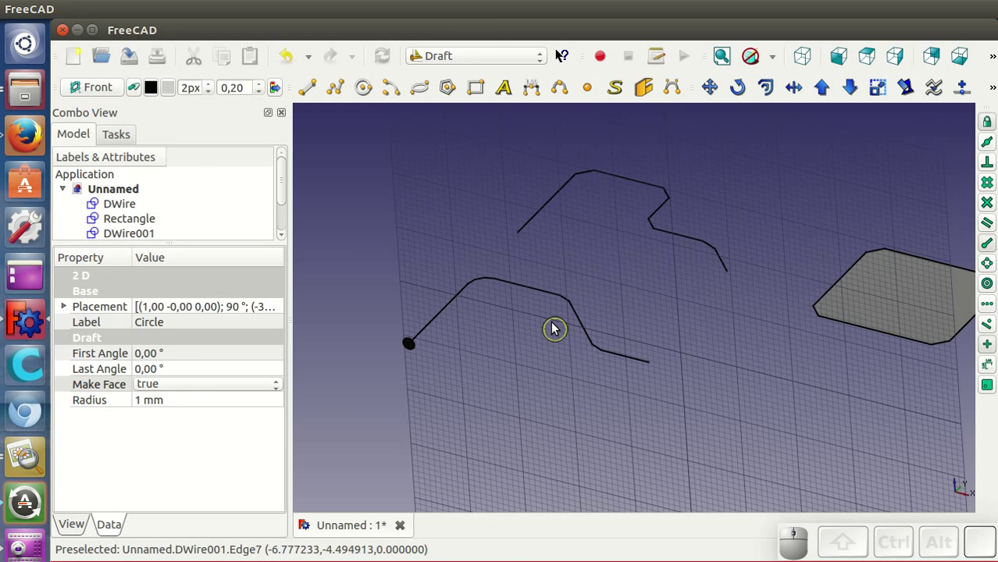
In the Part workbench, sweep the circle along DWire001 as a solid bent pipe.
click(448, 59)
click(460, 208)
click(482, 92)
click(119, 308)
click(220, 292)
click(122, 501)
click(440, 328)
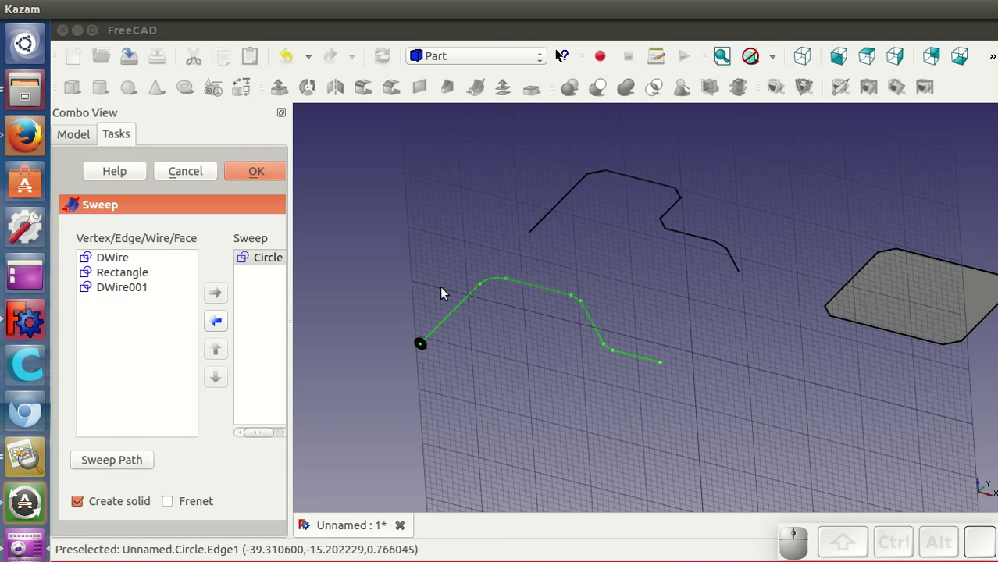
click(259, 175)
scroll(down, 3)
click(86, 222)
click(138, 238)
Hide the circle profile nested under the sweep.
click(135, 221)
right_click(135, 221)
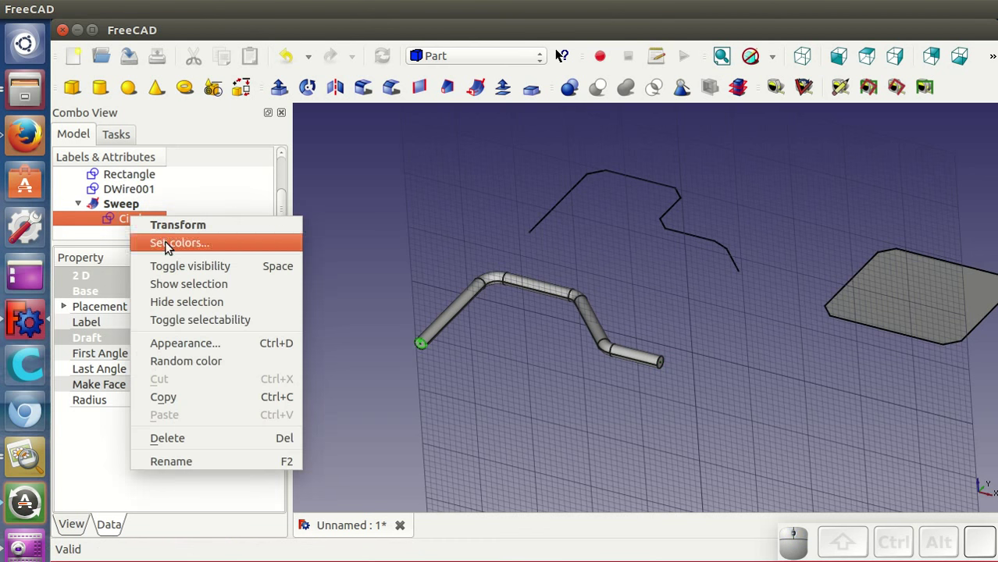
click(192, 303)
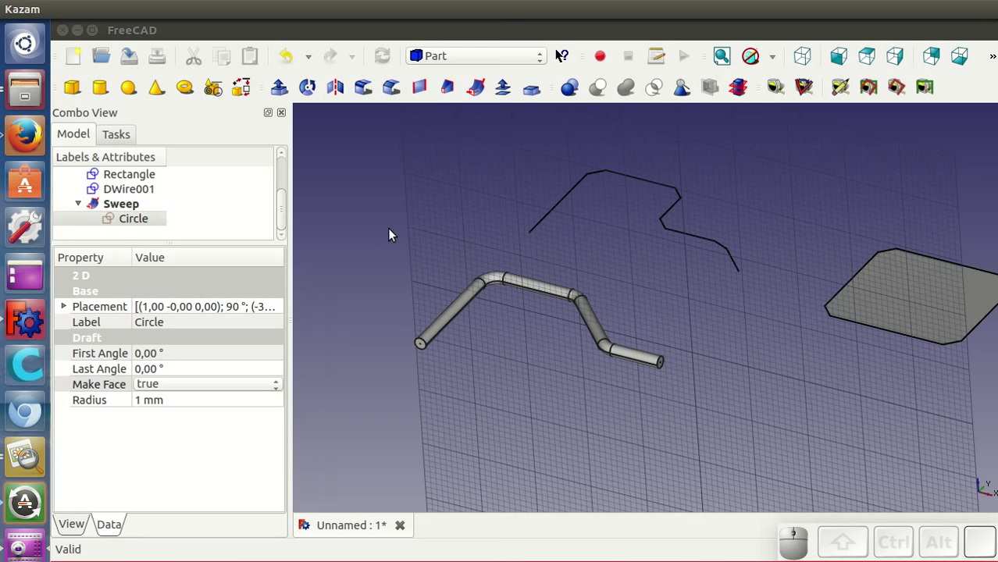
click(391, 228)
scroll(up, 3)
scroll(down, 3)
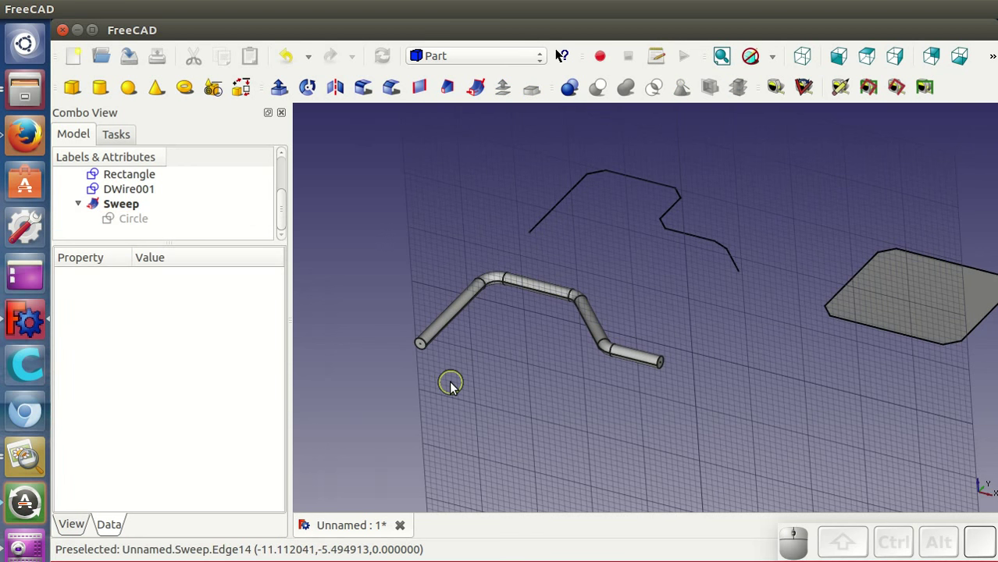
Enlarge DWire001's fillet radius to 4 mm and select the pipe's open end face.
click(146, 196)
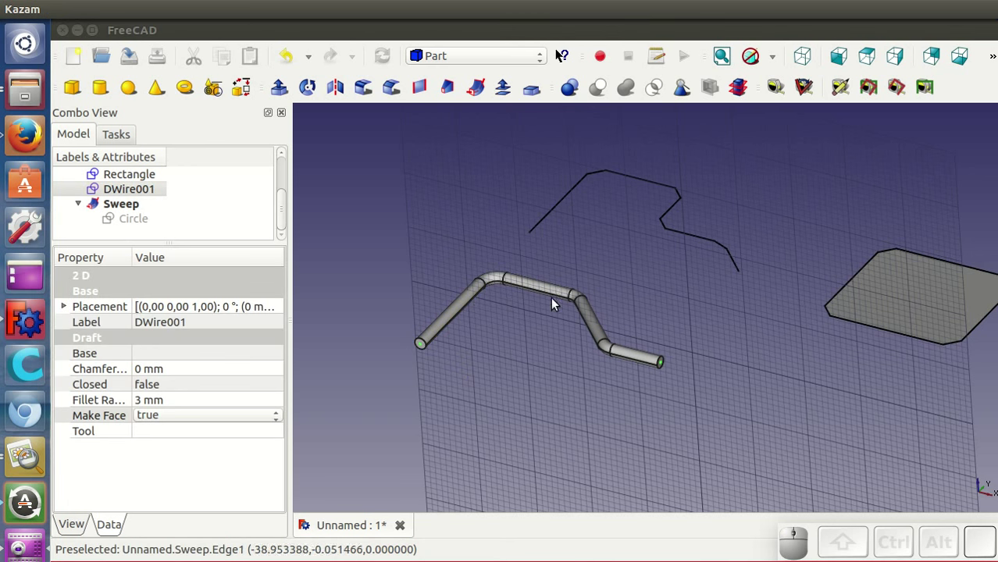
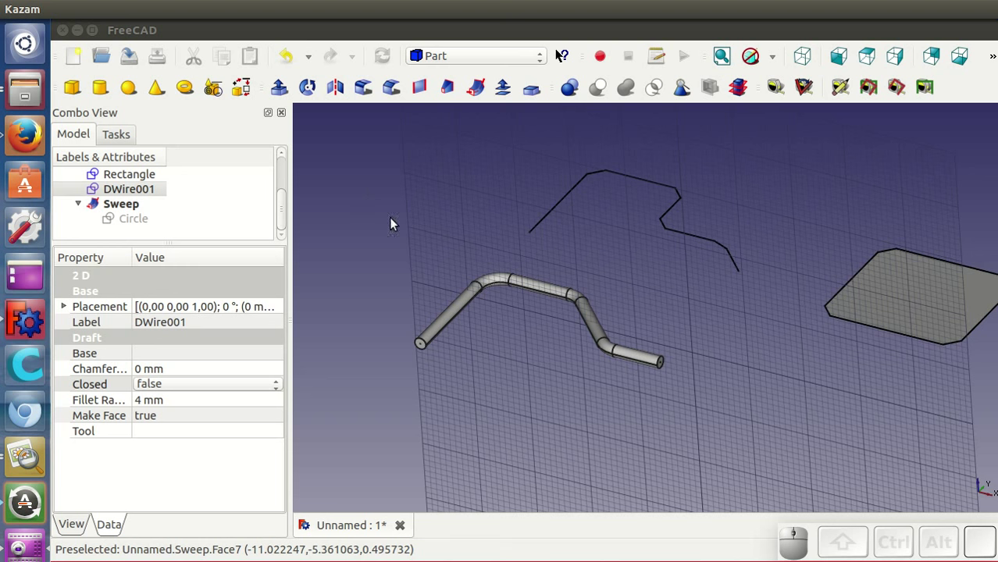
scroll(up, 3)
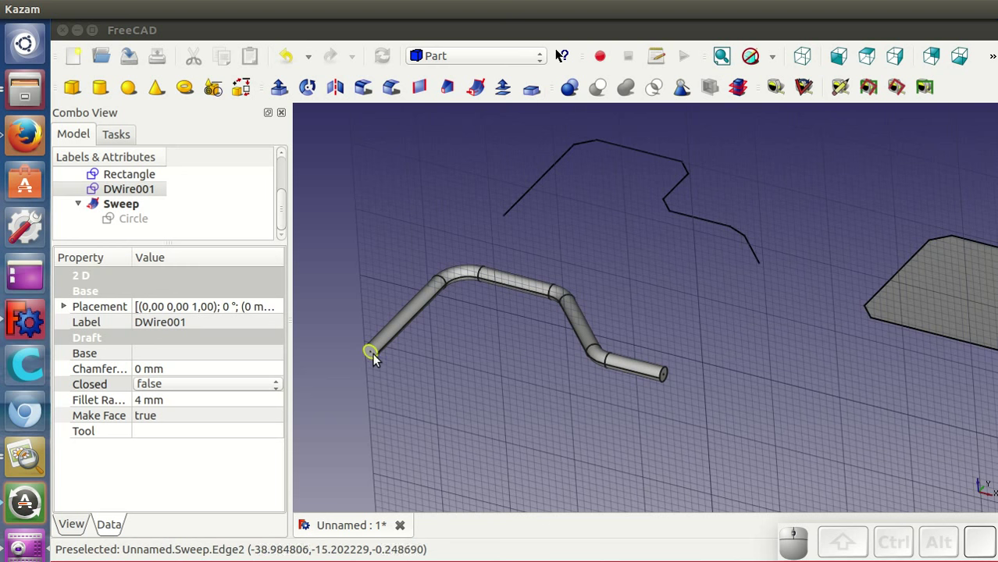
click(375, 350)
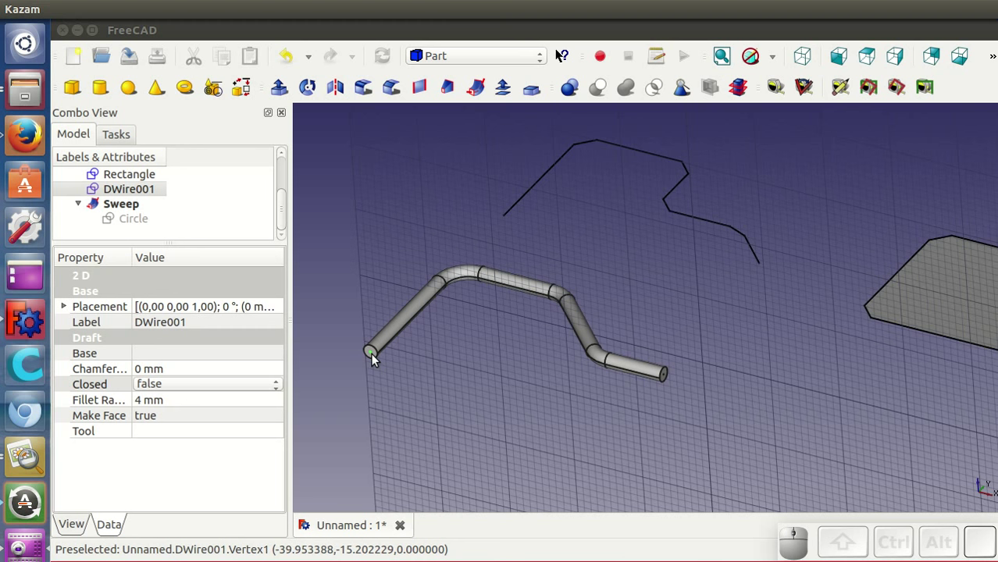
click(376, 359)
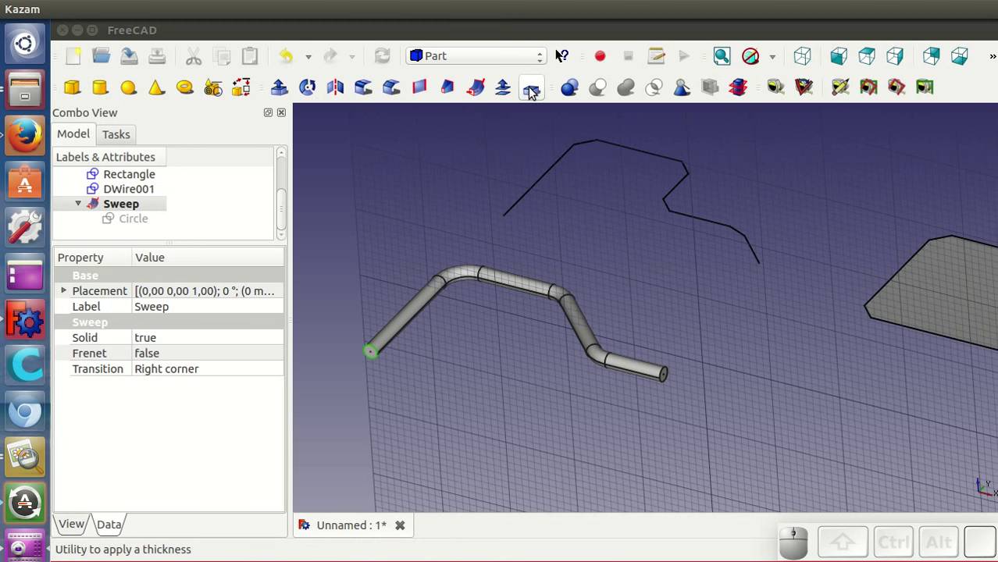
Try the Thickness tool, then reselect the swept pipe's end face.
click(532, 91)
click(596, 256)
click(417, 379)
scroll(up, 3)
drag(371, 374, 612, 333)
scroll(up, 3)
click(451, 342)
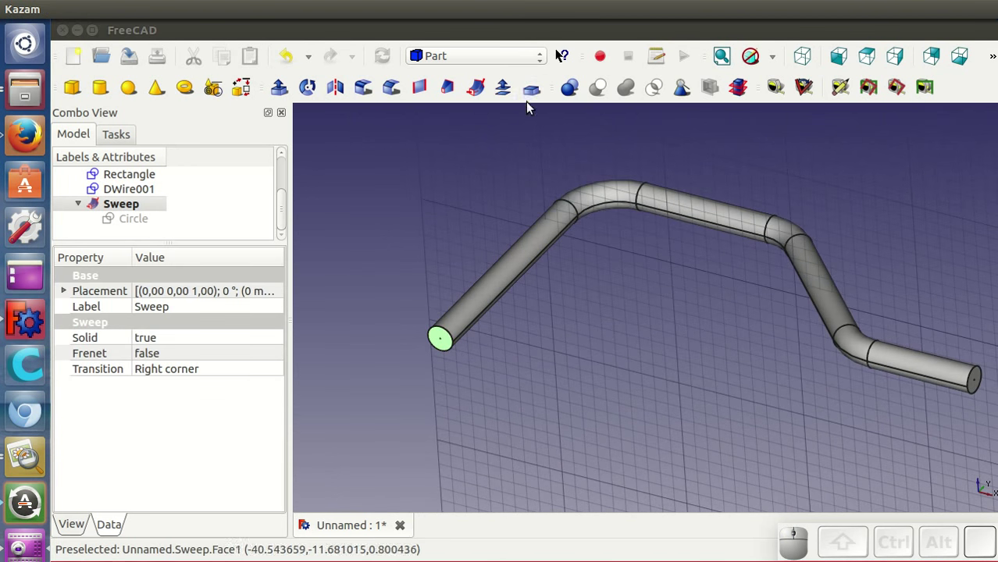
Start Part Thickness on the pipe and mark both end faces to stay open.
click(535, 97)
scroll(down, 3)
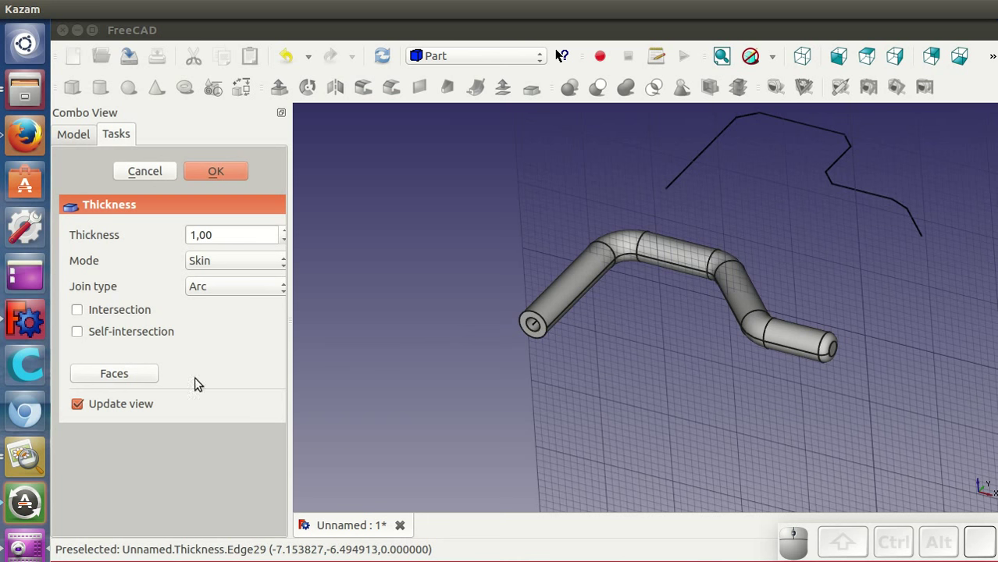
click(136, 377)
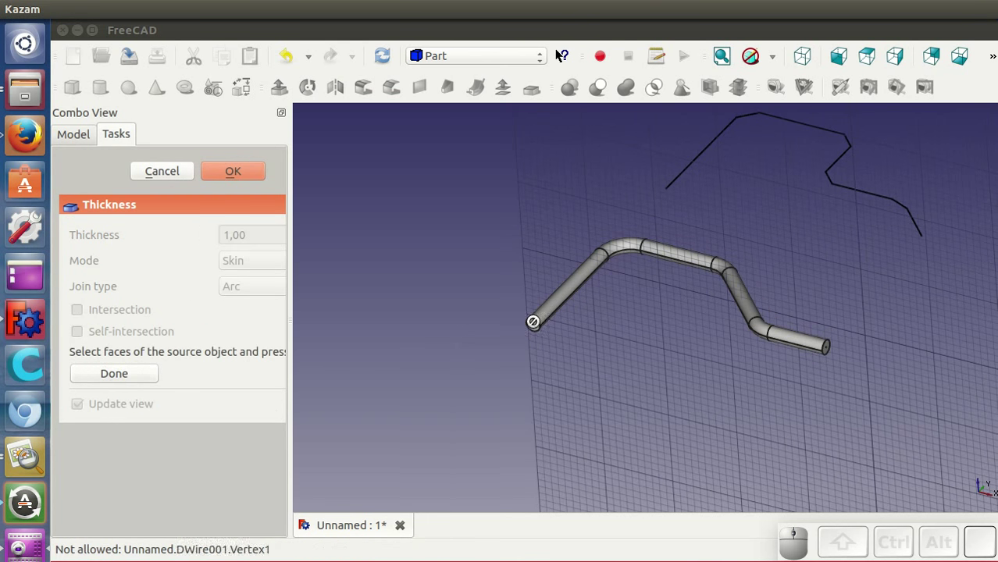
click(145, 377)
click(144, 377)
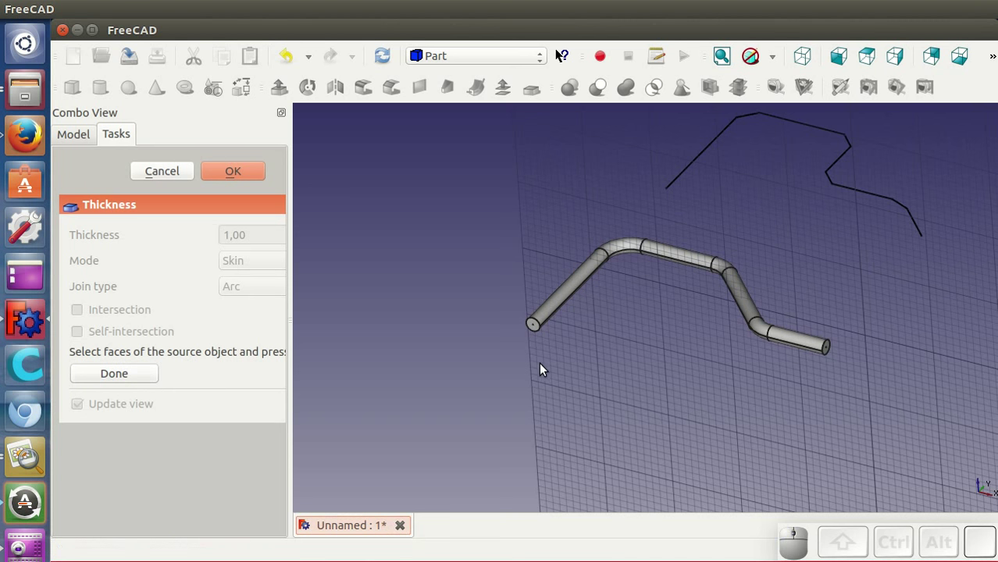
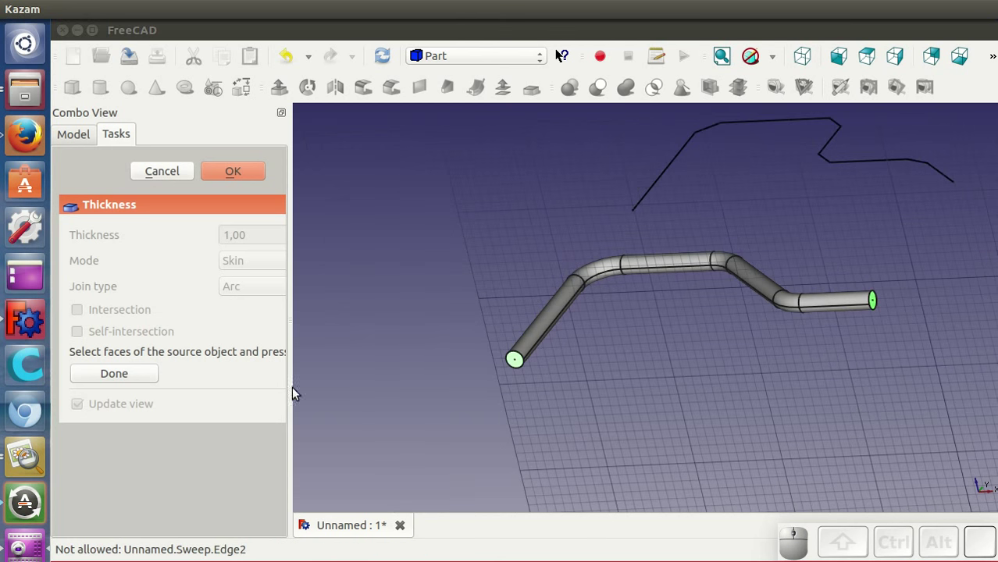
click(123, 376)
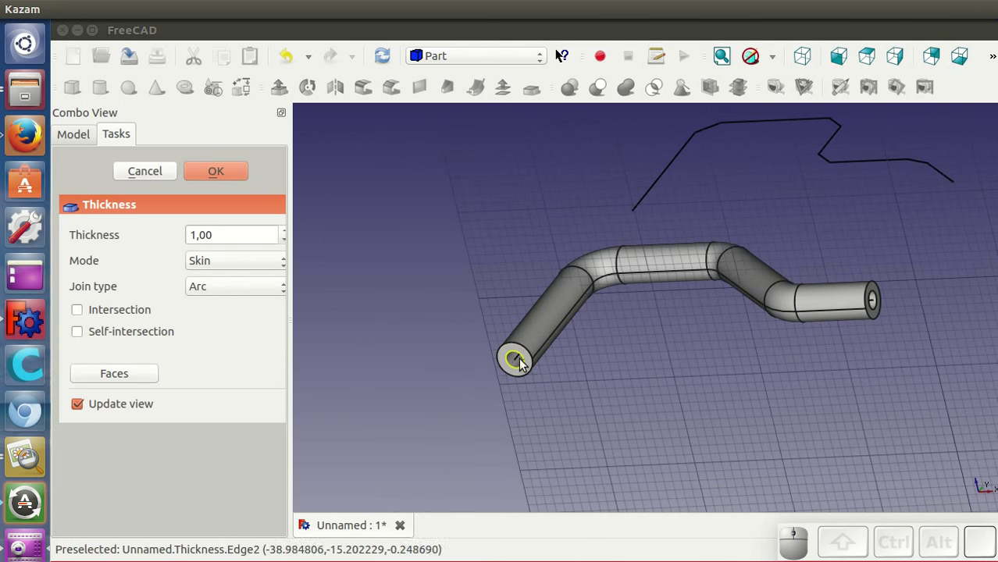
Inspect the hollow thin-walled pipe and confirm the Thickness feature.
drag(931, 405, 635, 378)
scroll(down, 3)
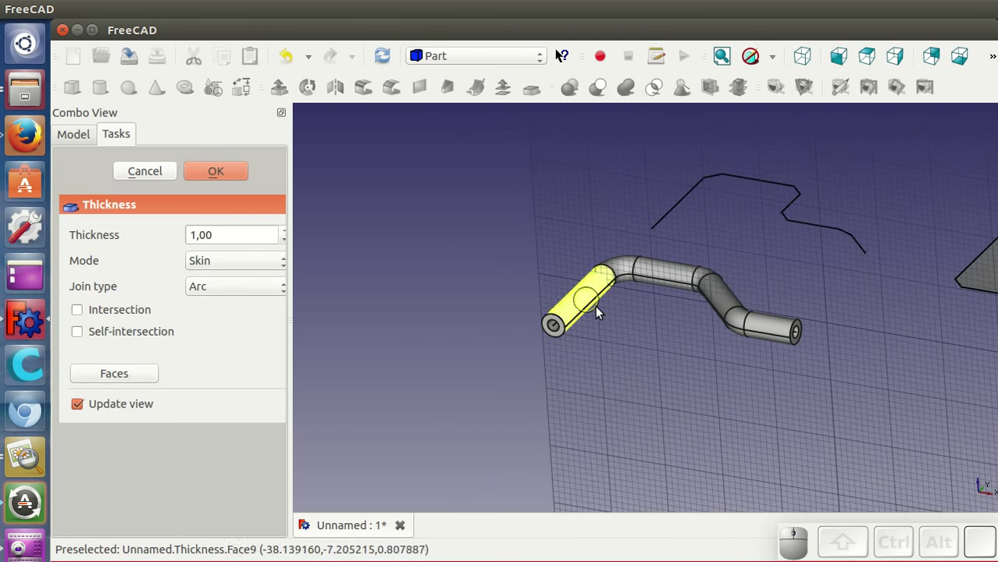
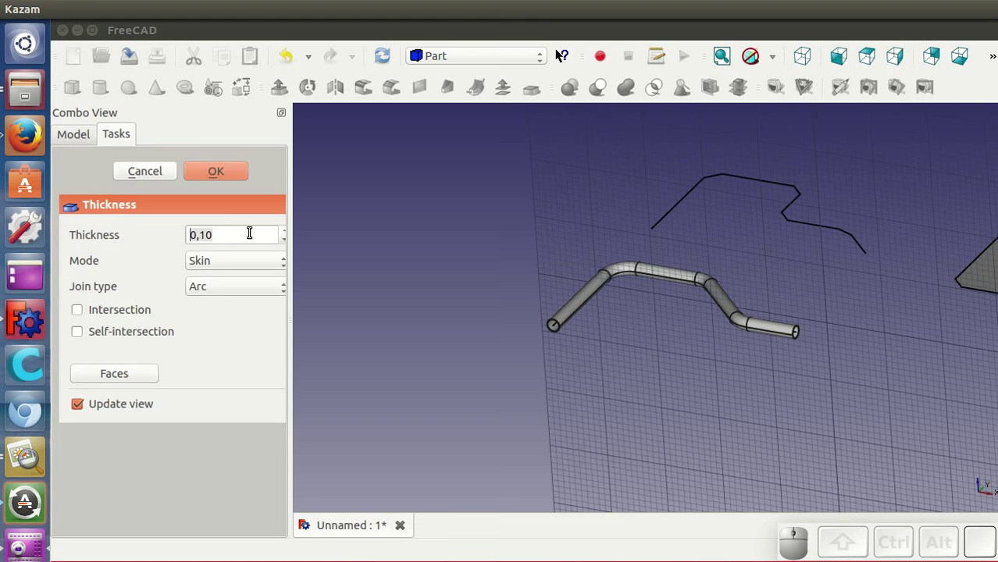
scroll(down, 3)
scroll(down, 3)
scroll(down, 3)
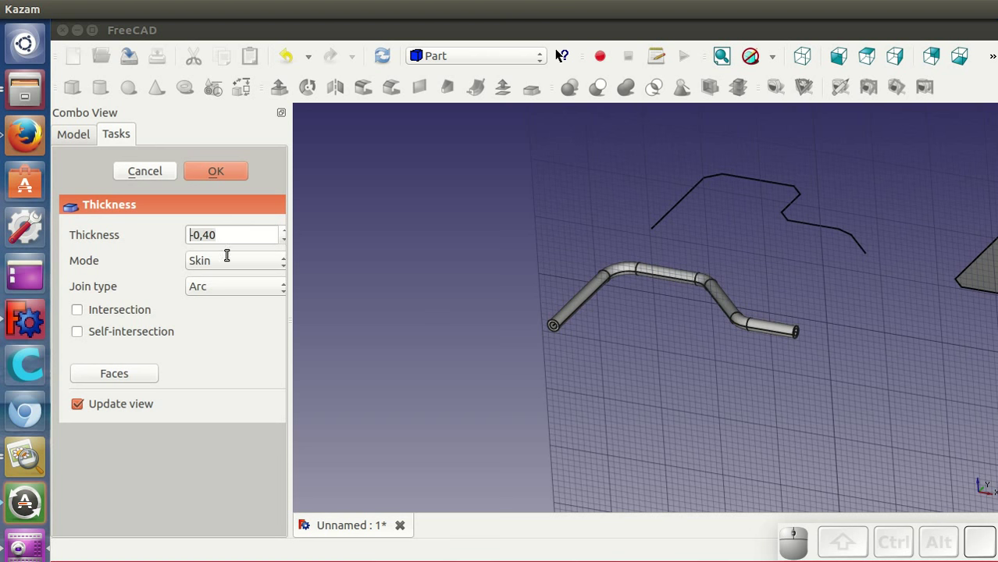
click(220, 176)
scroll(up, 3)
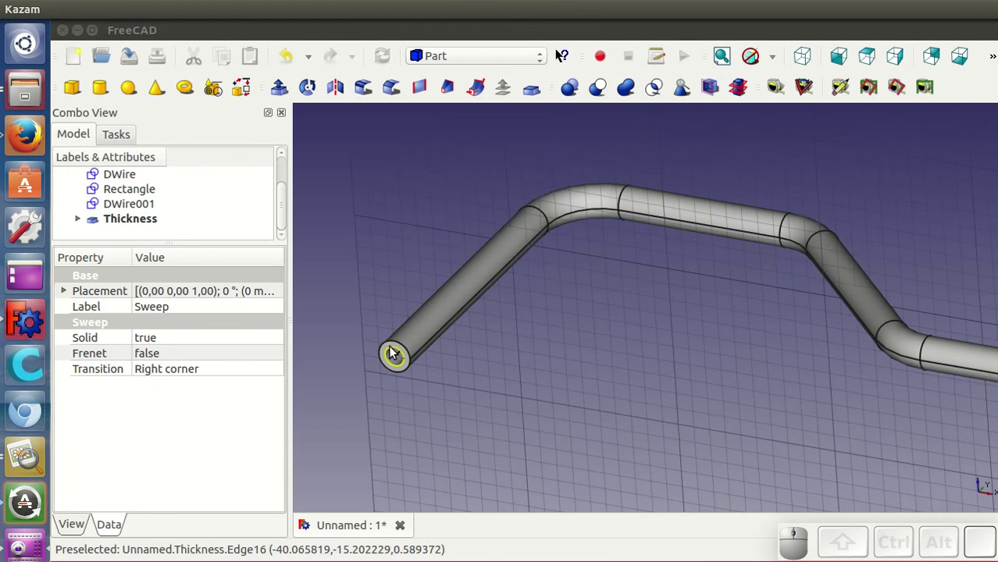
scroll(down, 3)
scroll(down, 3)
click(433, 60)
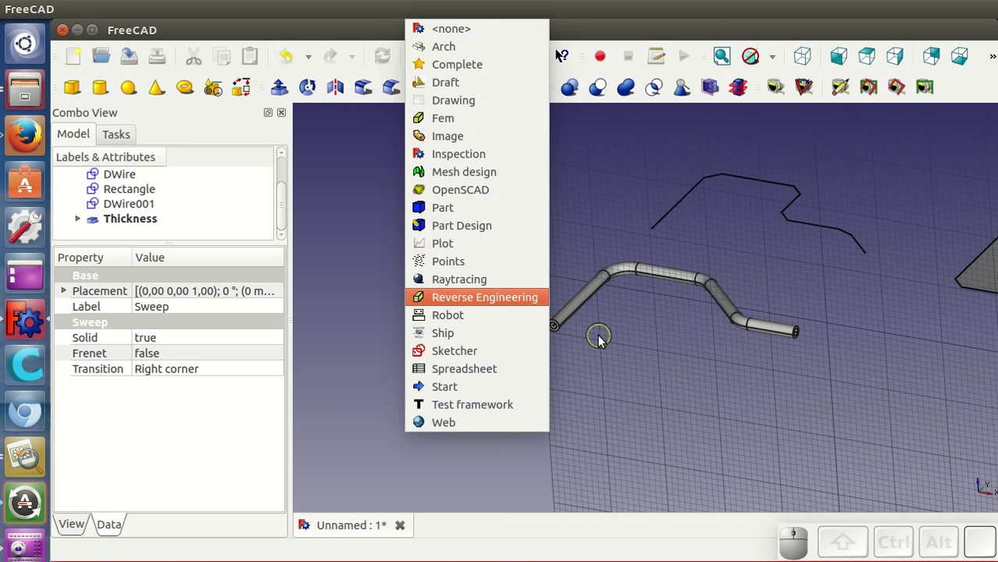
In Draft, start a new relative wire on the grid and raise a vertical Z-constrained leg.
click(452, 90)
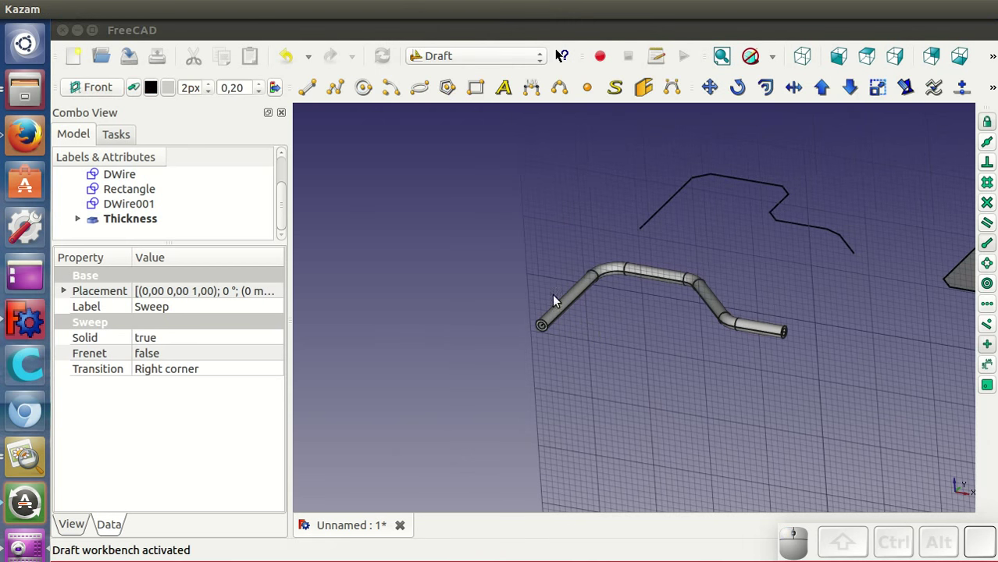
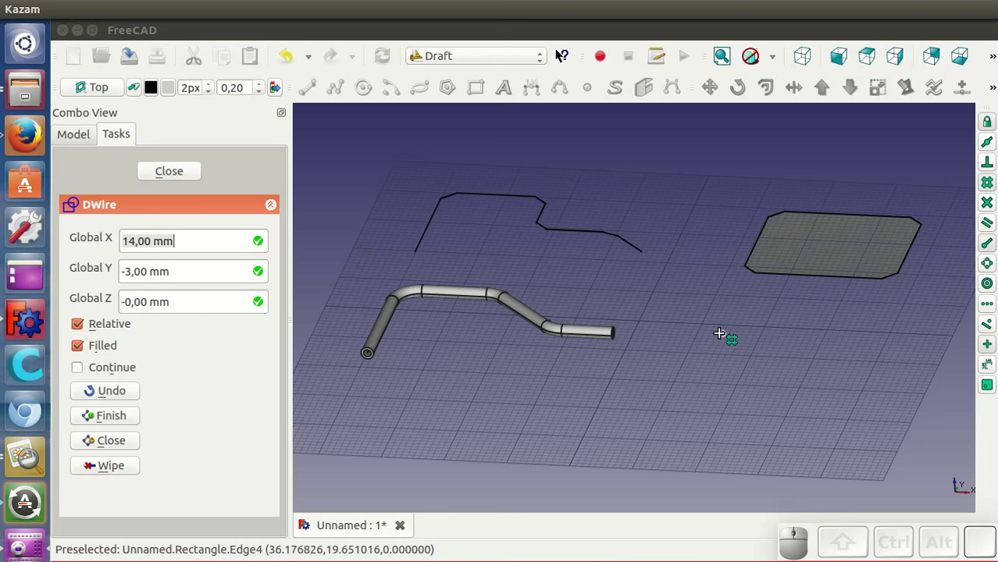
click(710, 336)
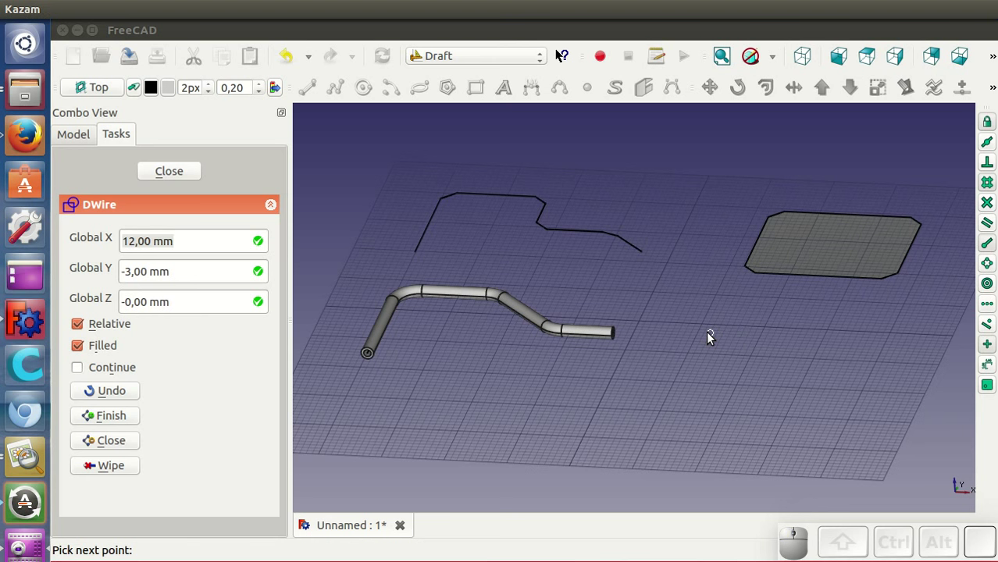
click(654, 26)
click(652, 27)
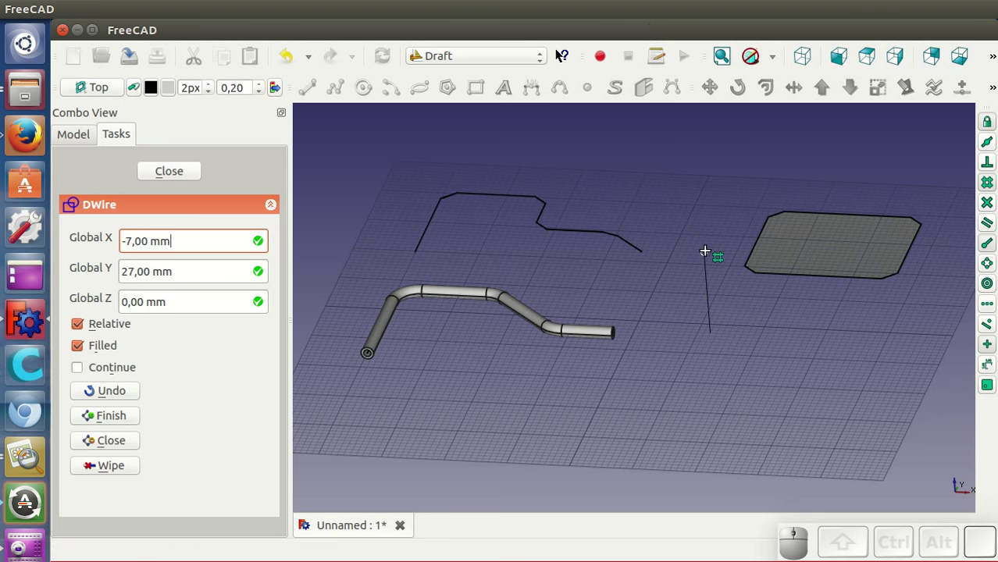
key(z)
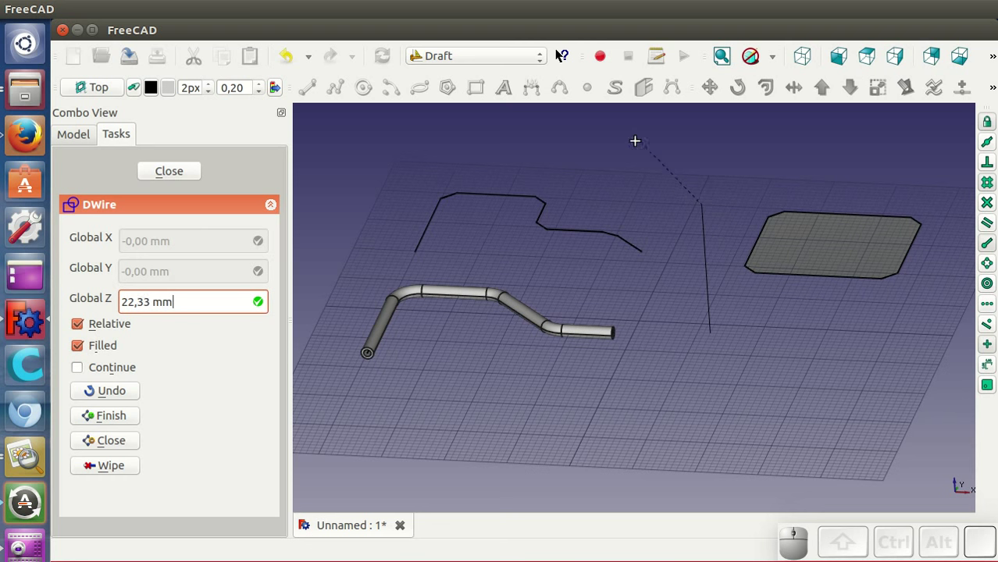
click(565, 139)
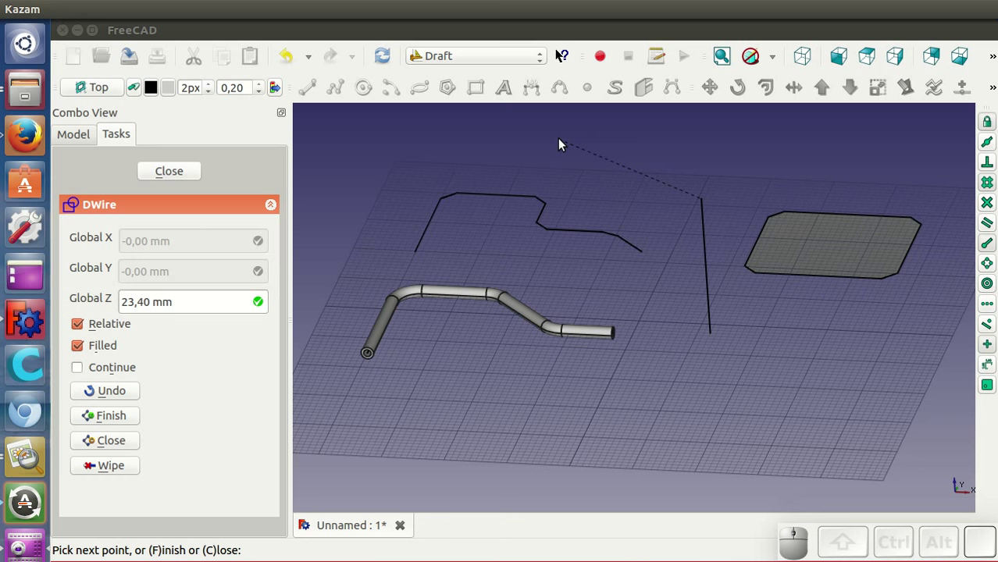
Continue the 3D wire with X-constrained straight legs above the slab.
key(x)
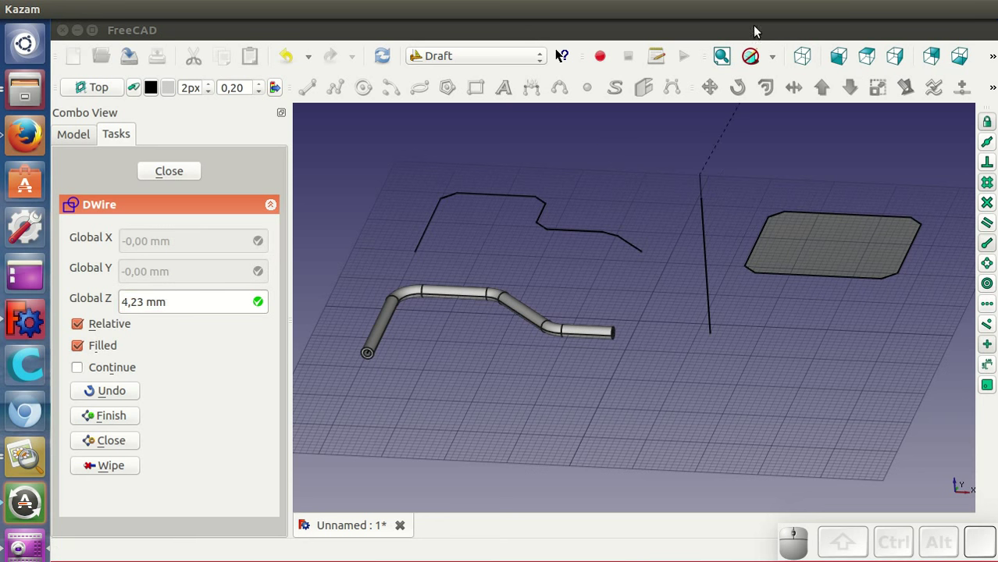
click(752, 33)
click(752, 32)
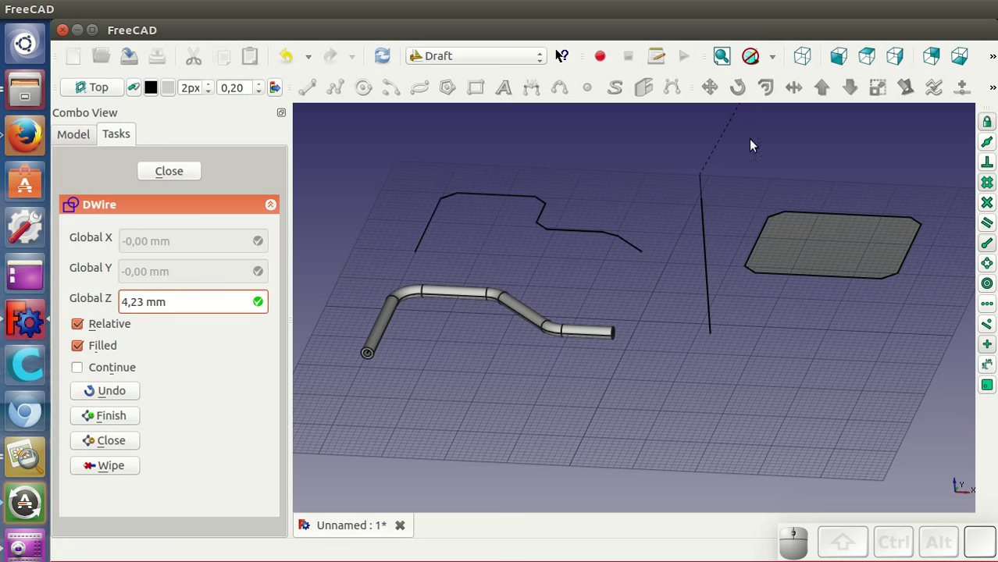
key(x)
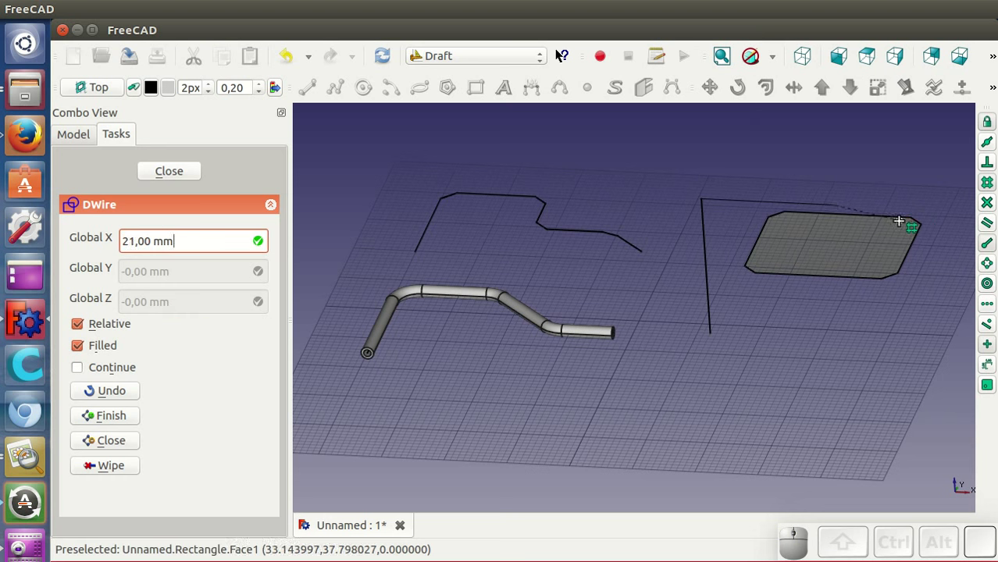
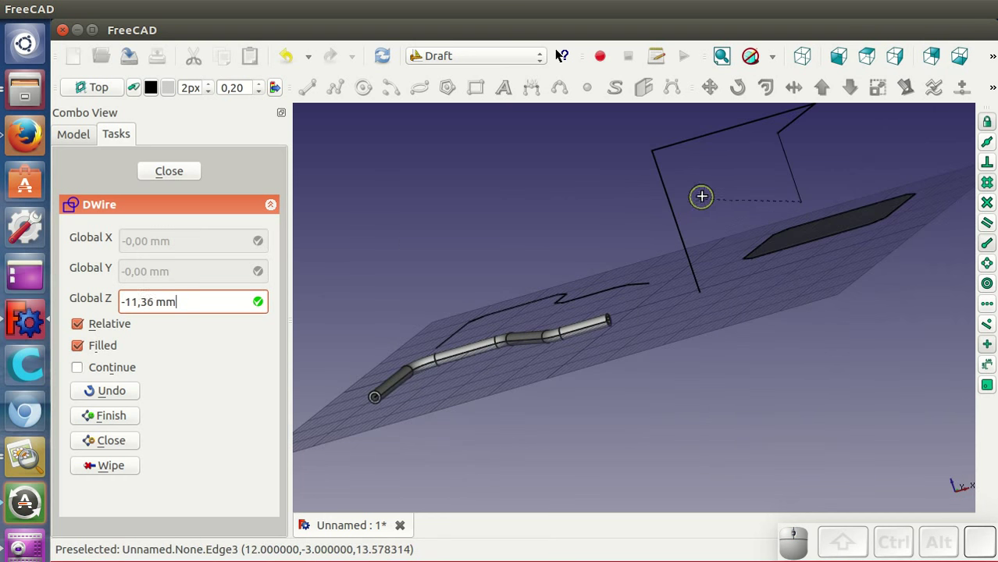
click(722, 180)
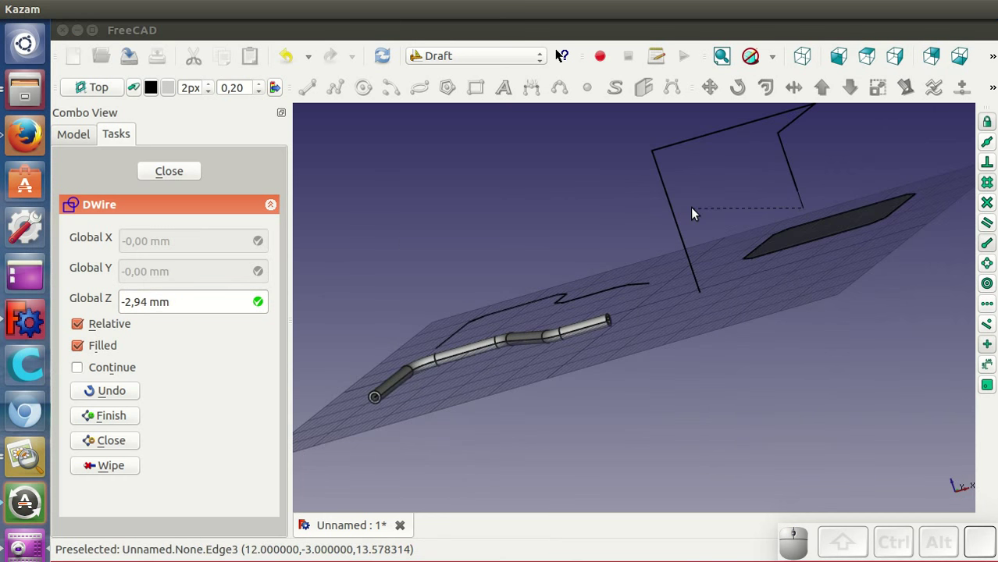
drag(697, 212, 733, 305)
key(x)
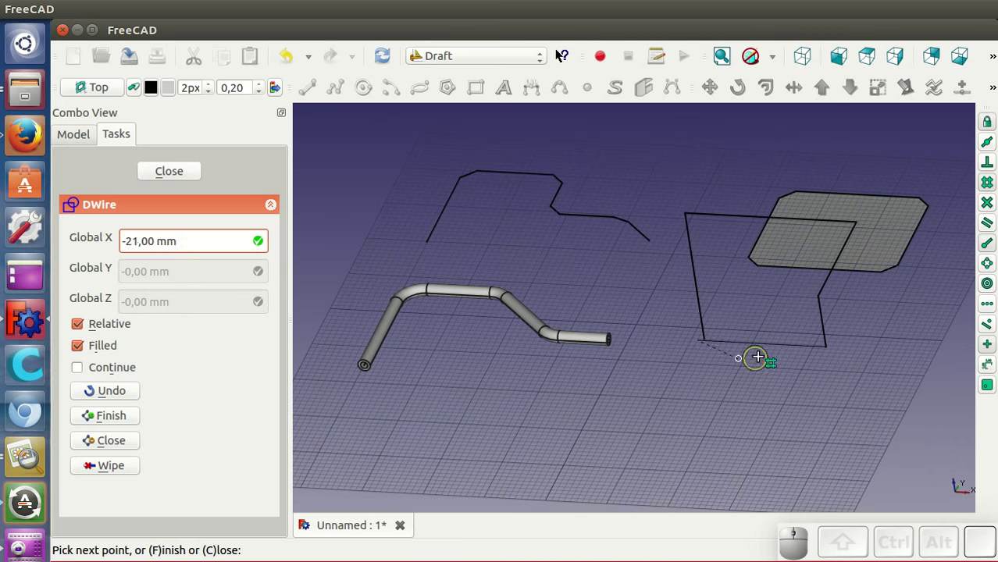
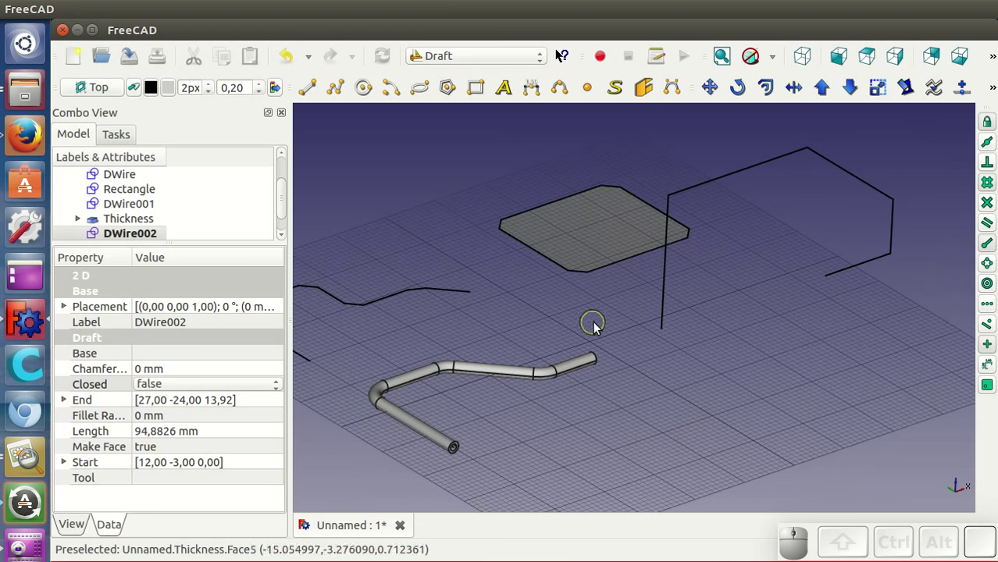
Select DWire002 and give its corners a 3 mm fillet radius.
click(670, 294)
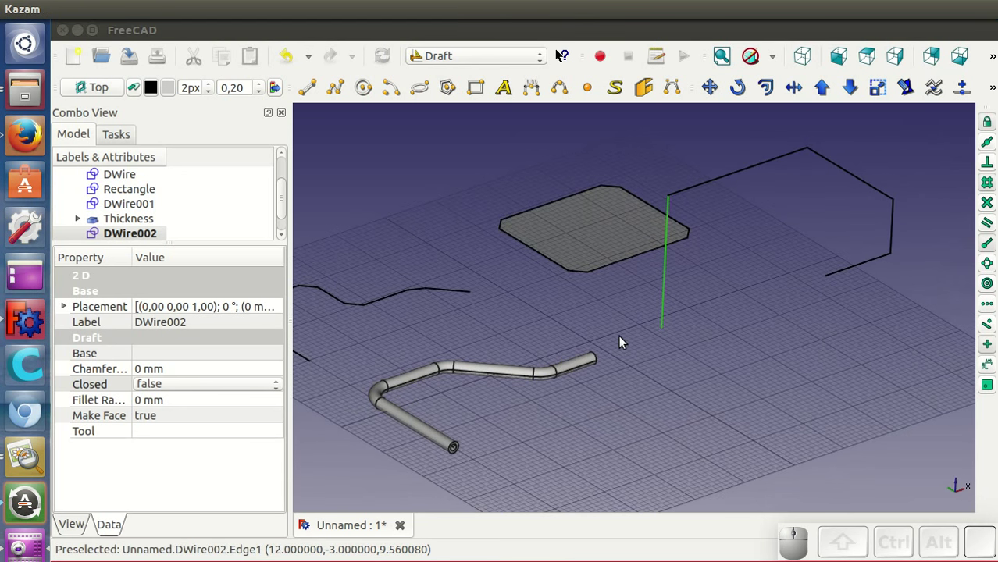
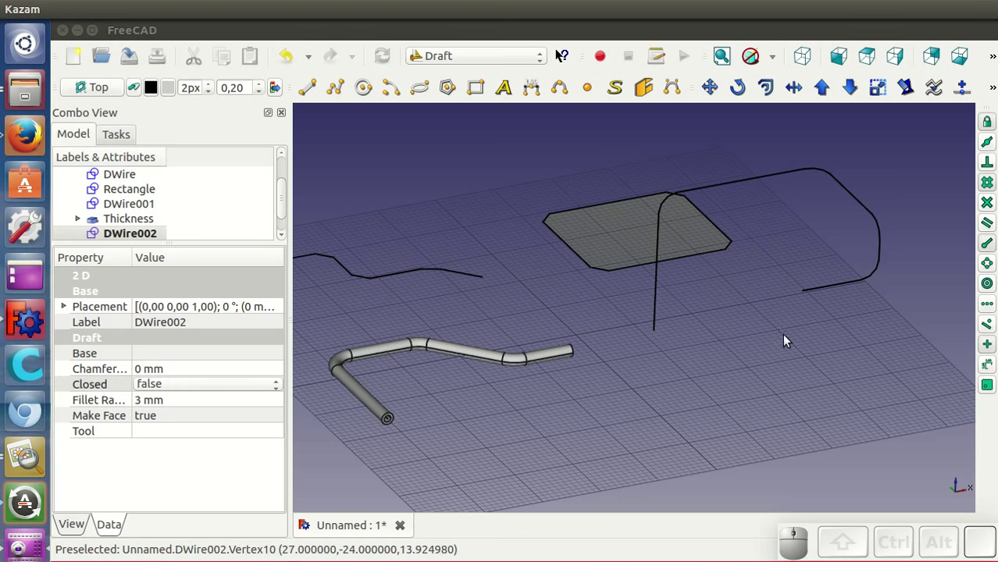
drag(746, 379, 791, 371)
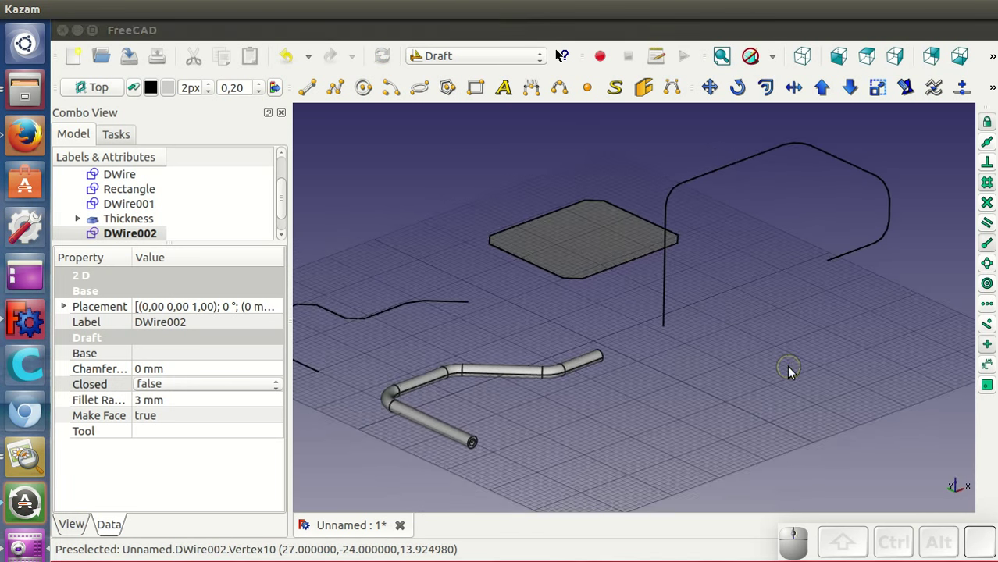
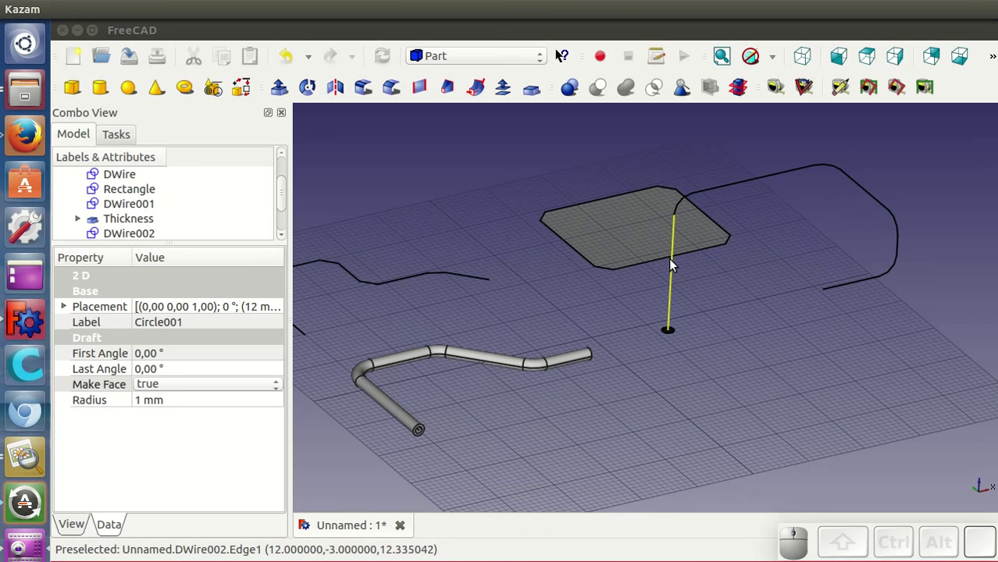
Sweep the 1 mm circle along the filleted 3D wire as a solid second bent pipe.
click(675, 264)
click(479, 92)
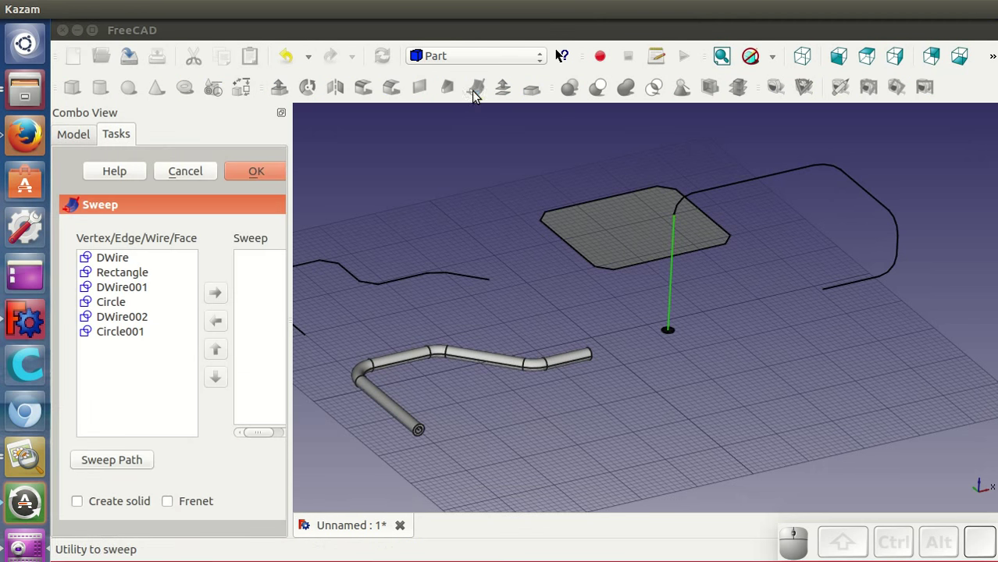
click(142, 337)
click(224, 298)
click(147, 506)
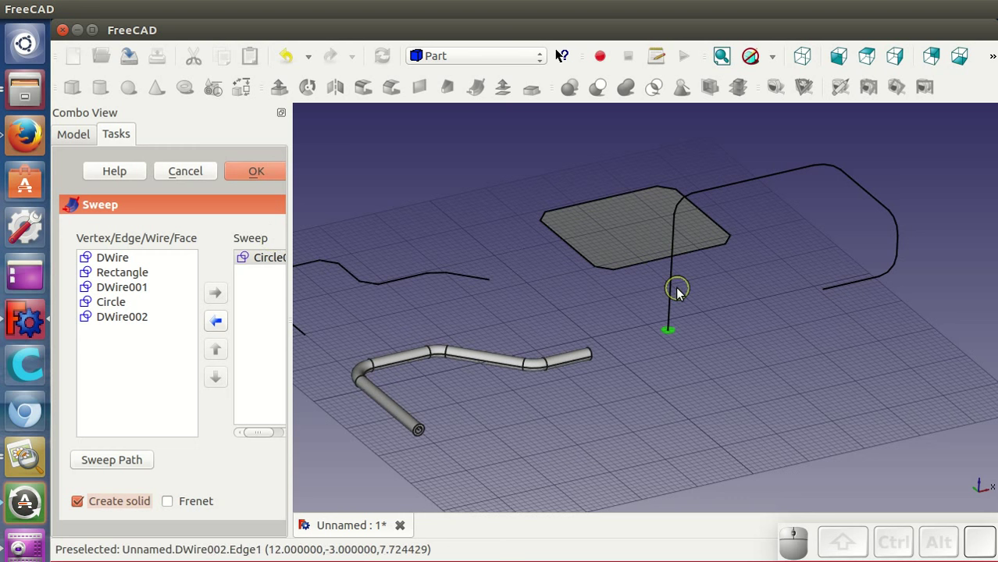
click(678, 287)
click(262, 176)
drag(779, 328, 869, 316)
middle_click(838, 362)
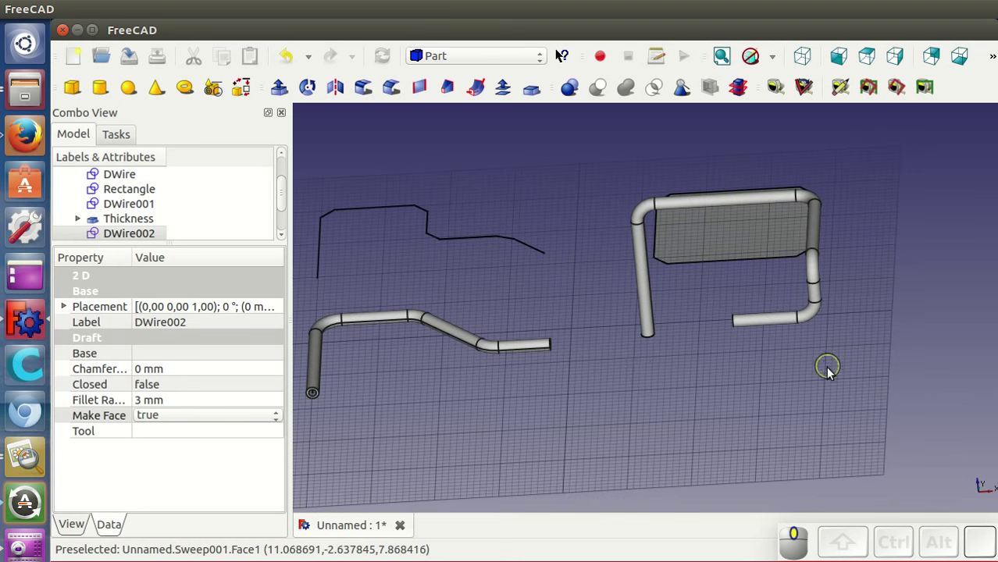
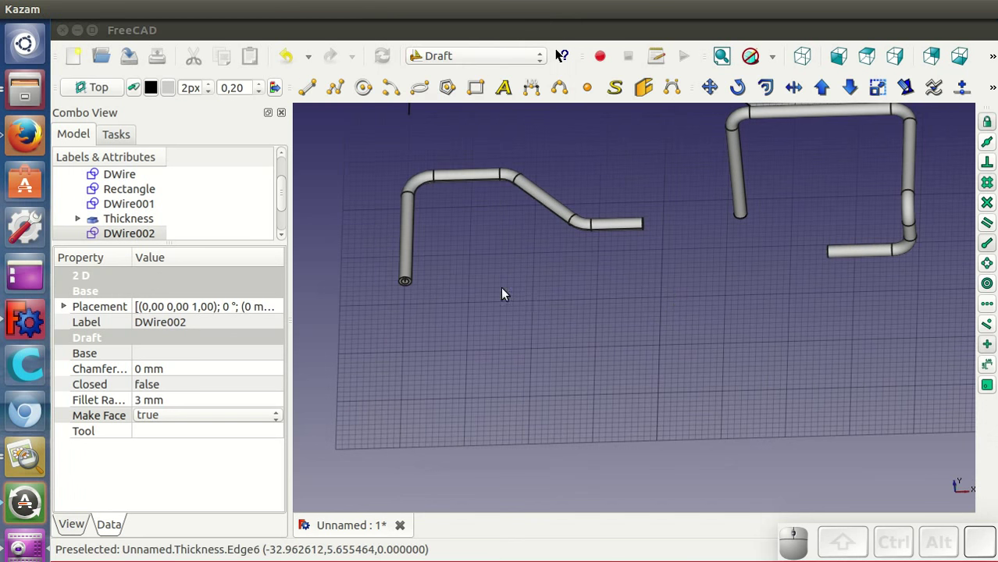
Draw closed filled outline DWire003 with 2 mm fillets, switch to Part and select it.
click(343, 93)
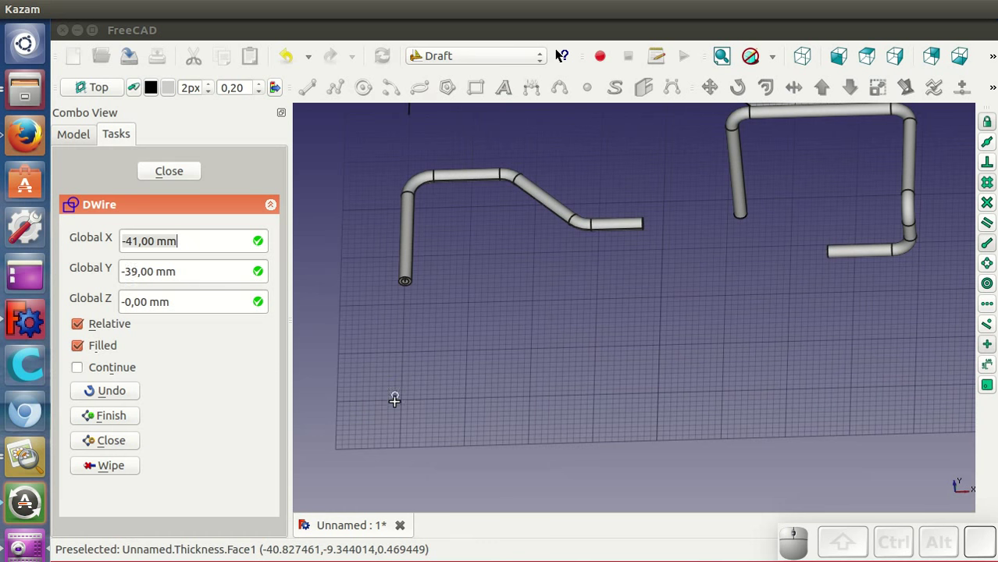
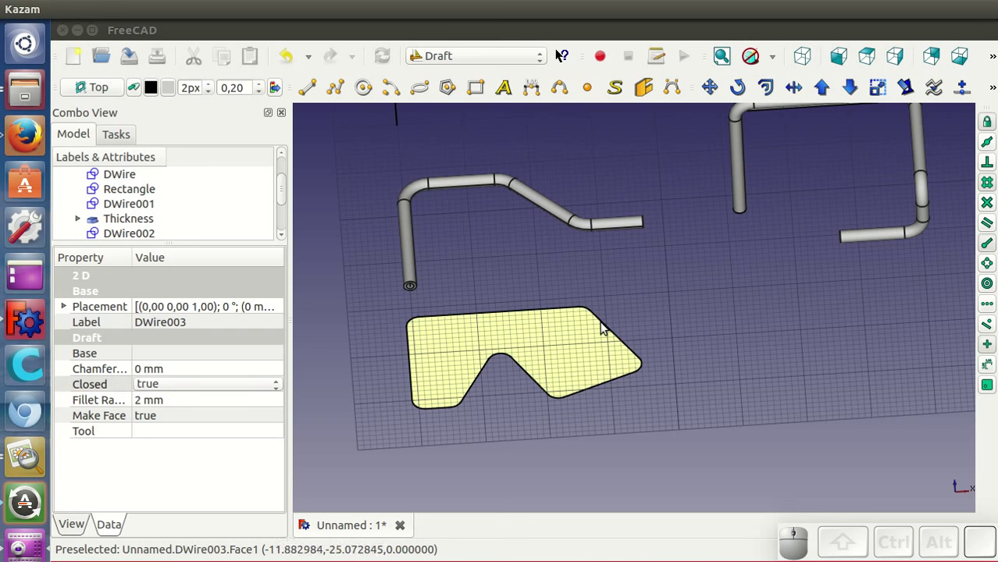
drag(851, 398, 786, 369)
click(503, 321)
click(482, 59)
click(460, 206)
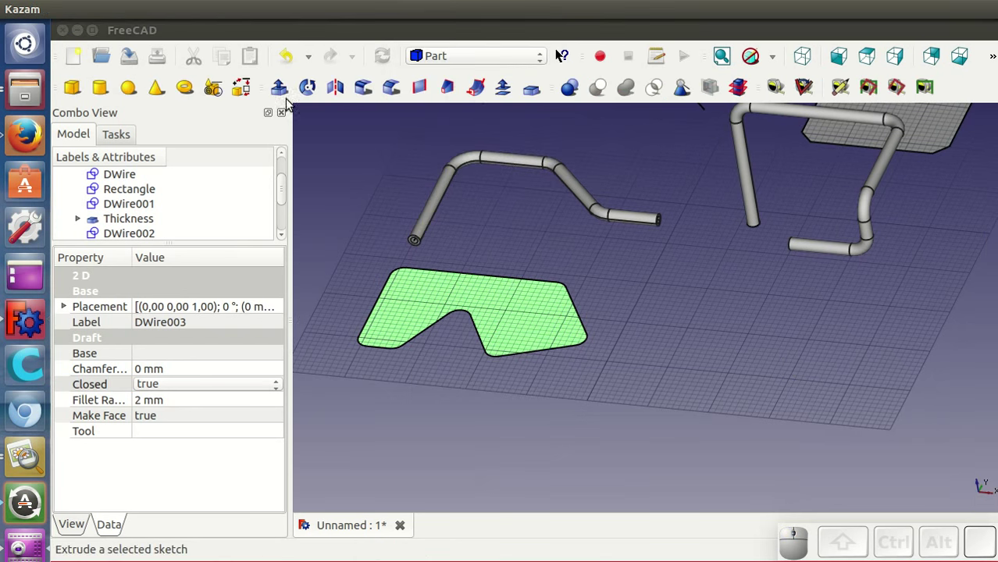
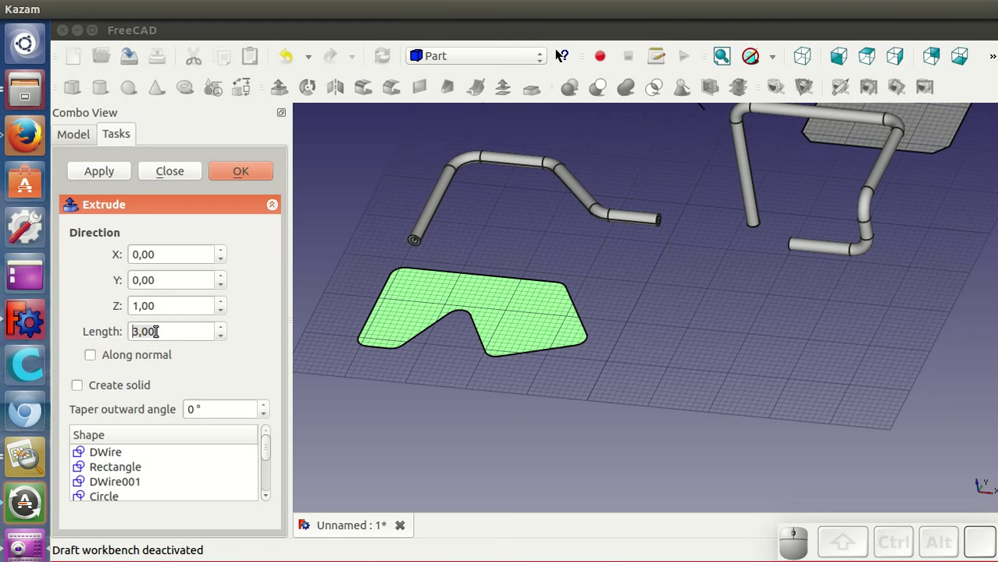
Confirm the 3 mm extrusion of DWire003 and set DWire002's fillet radius to 4 mm.
click(244, 171)
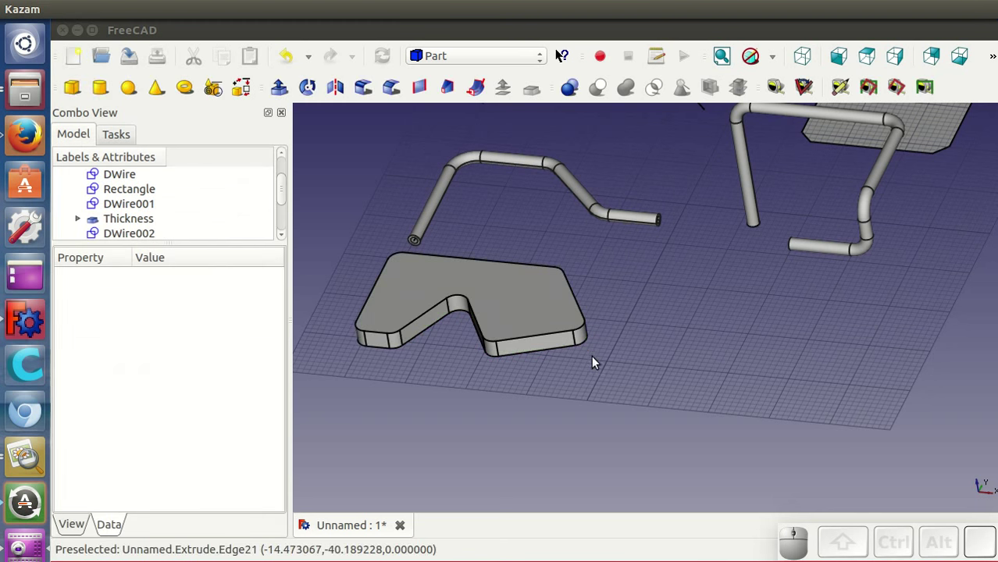
click(147, 234)
click(200, 402)
scroll(up, 3)
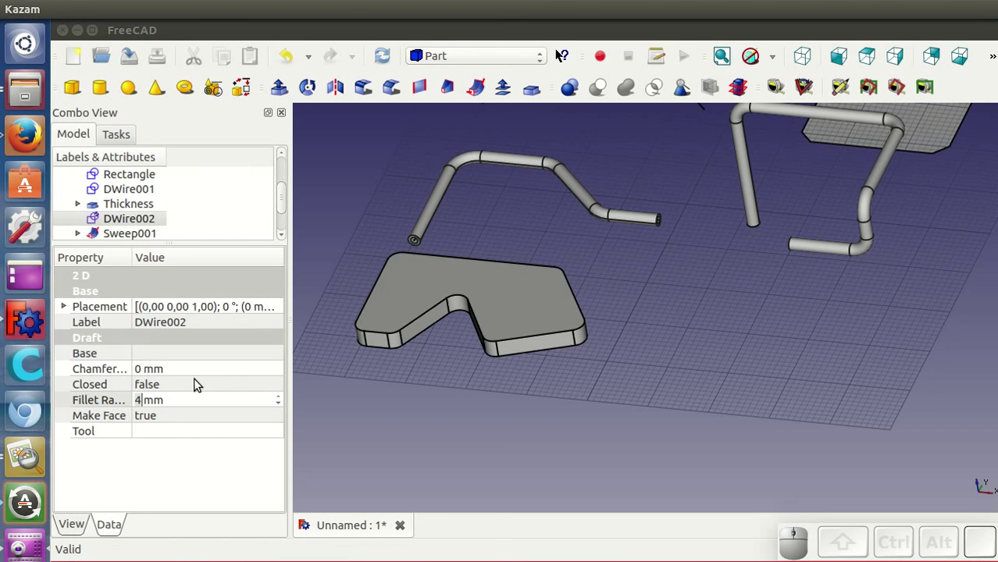
click(200, 385)
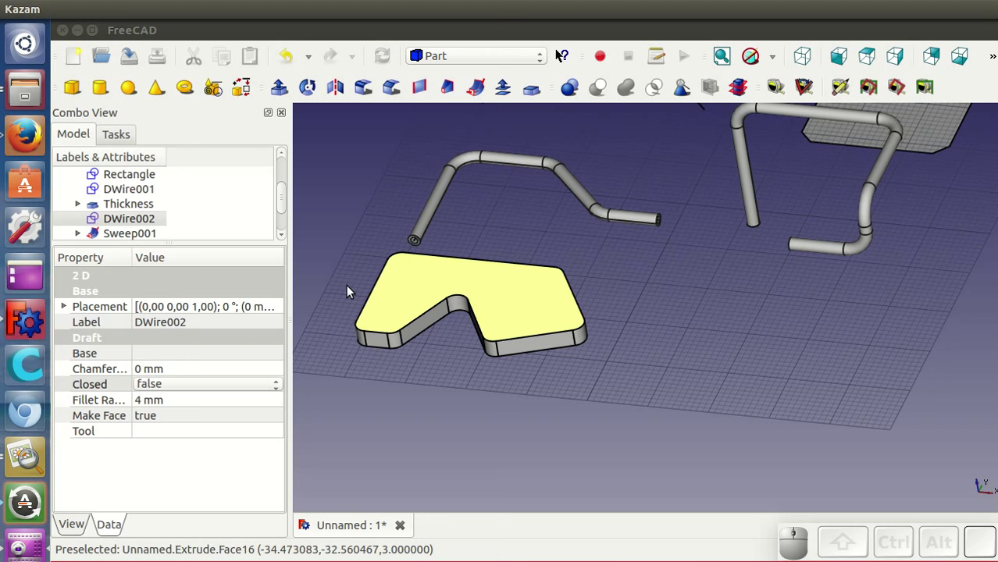
Expand the Extrude in the tree and inspect the outline it is built from.
scroll(down, 3)
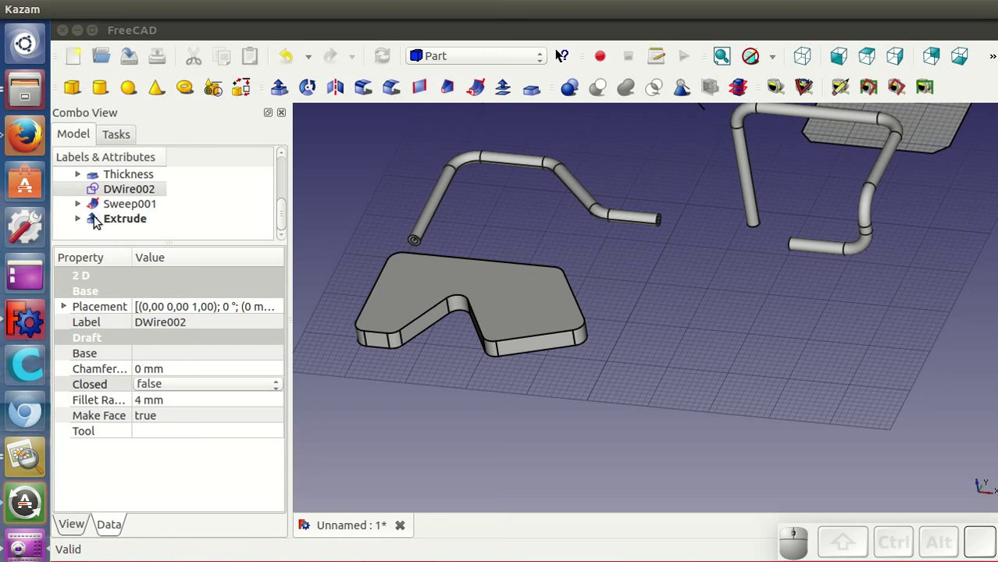
click(81, 222)
scroll(down, 3)
click(148, 226)
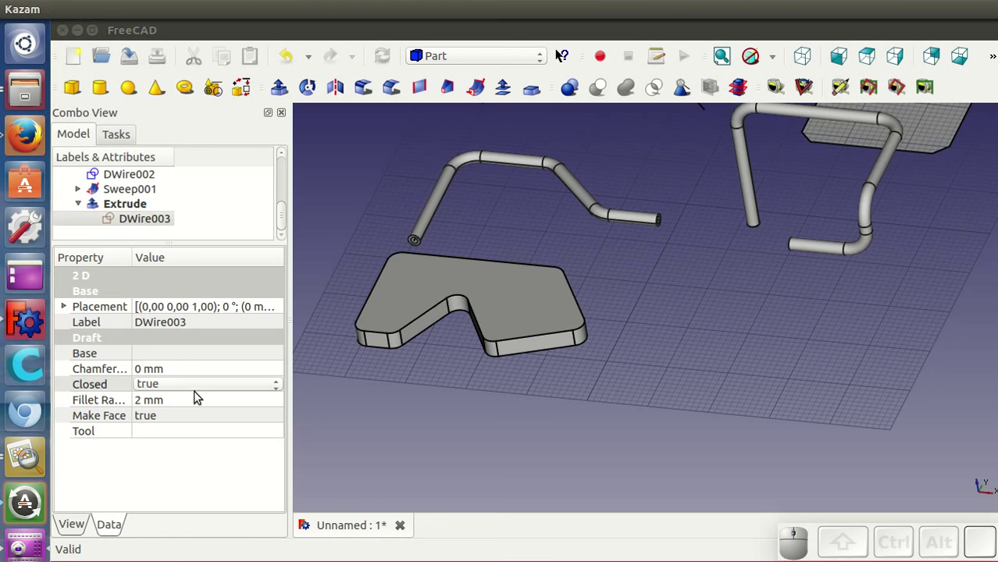
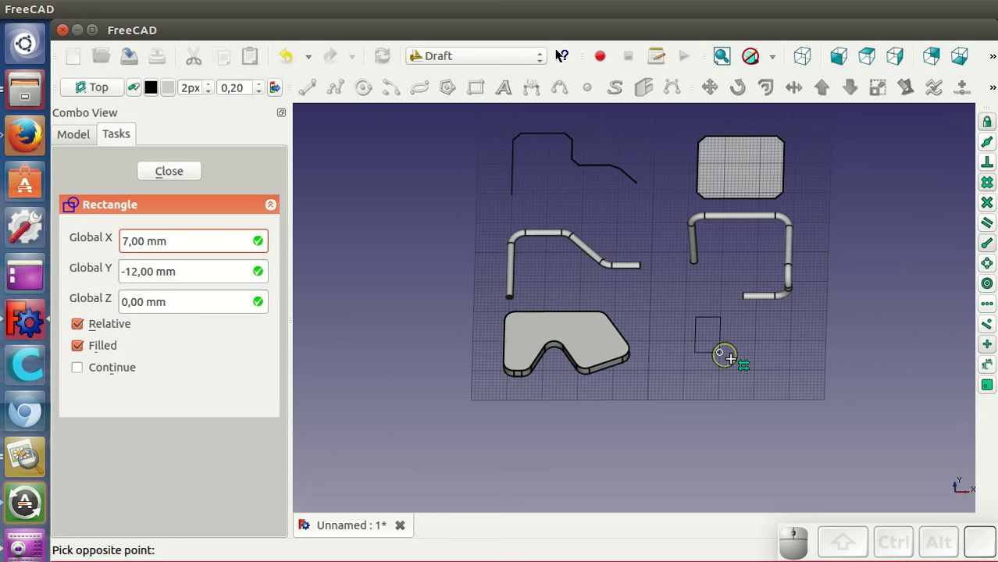
Finish the 23 by 21 mm Draft rectangle beside the plate and round its corners with a 4 mm fillet.
click(782, 381)
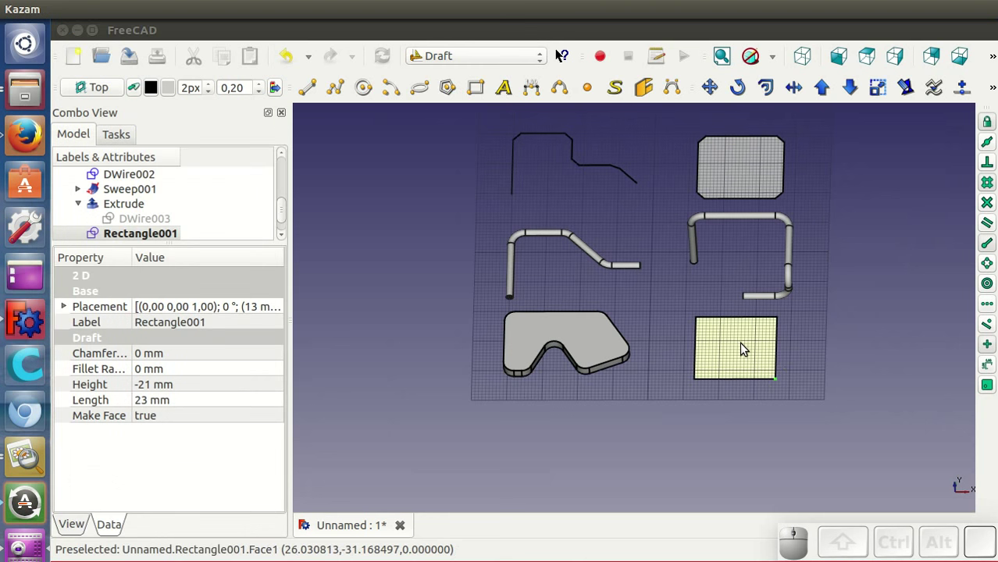
click(748, 344)
click(181, 374)
scroll(up, 3)
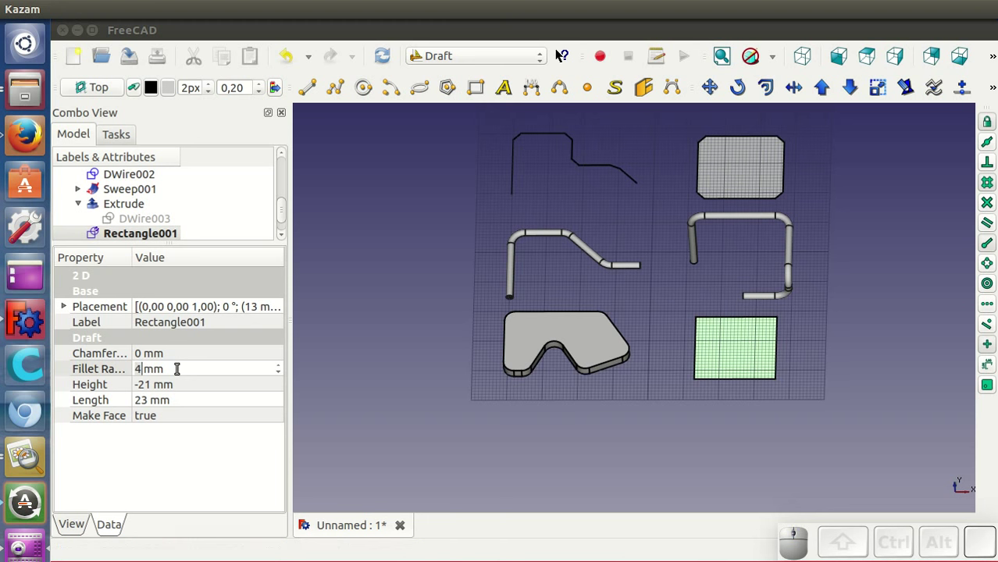
click(183, 358)
click(752, 346)
click(449, 57)
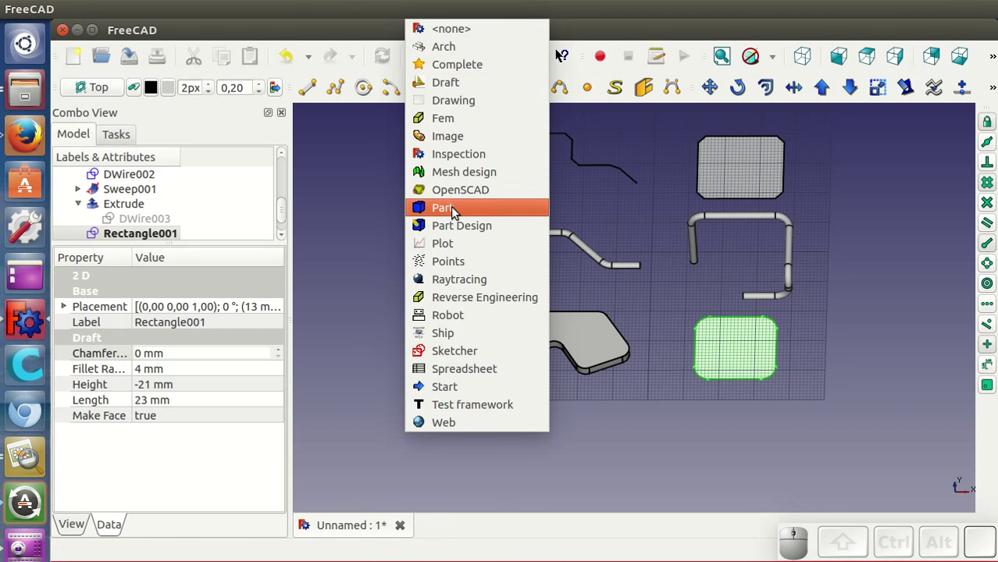
Extrude the rounded rectangle into slab Extrude001 in Part, then bring up the bent-pipe exercise image.
click(455, 211)
drag(692, 424, 731, 384)
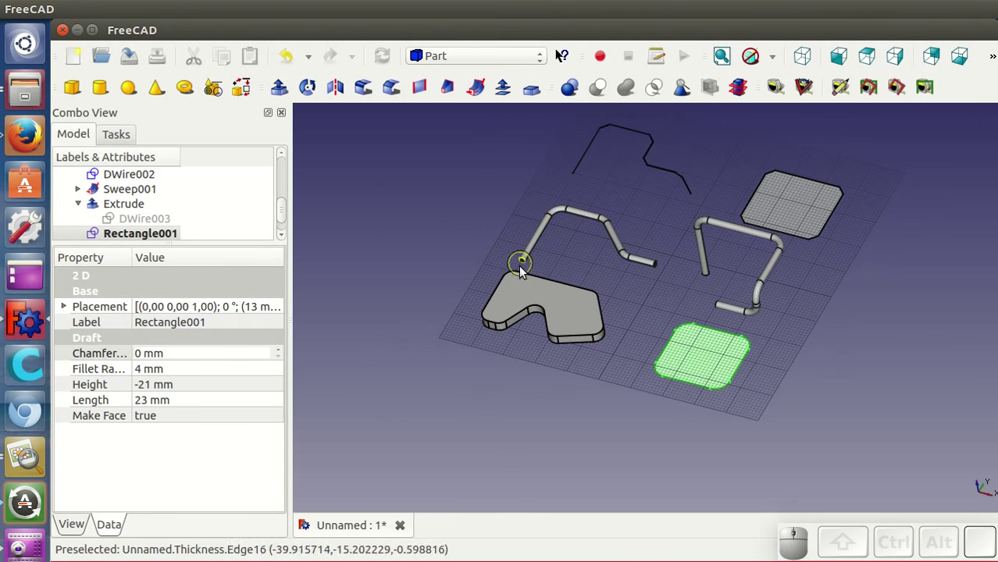
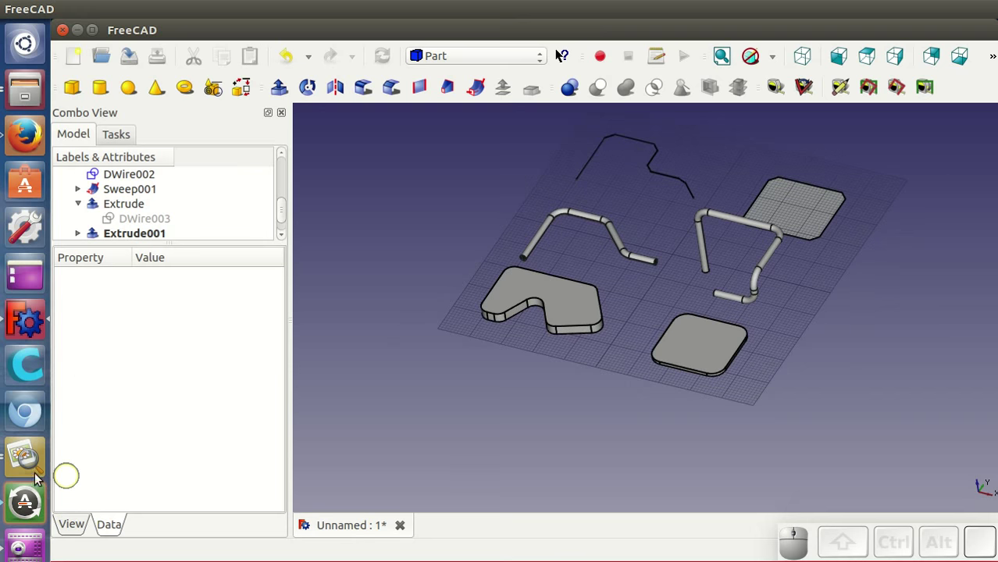
click(15, 461)
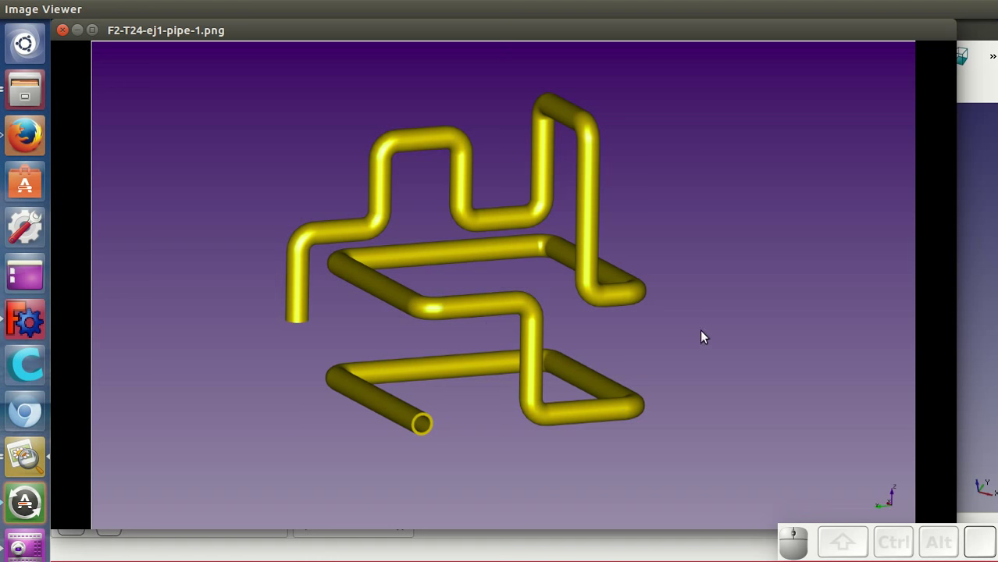
Step through the pipe path and table construction images up to F2-T24-ej3-wires-1.png, the wired battery board.
key(Right)
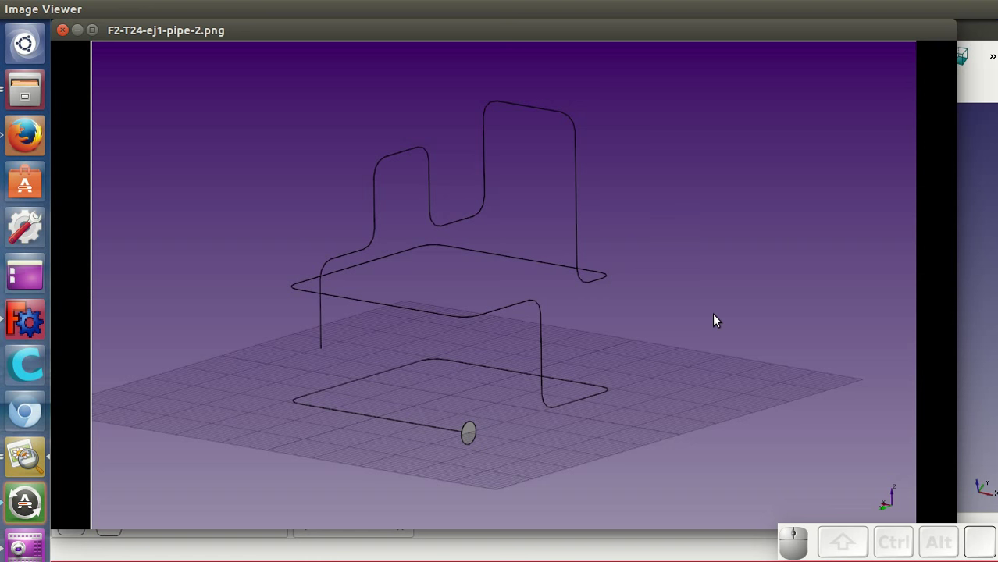
key(Right)
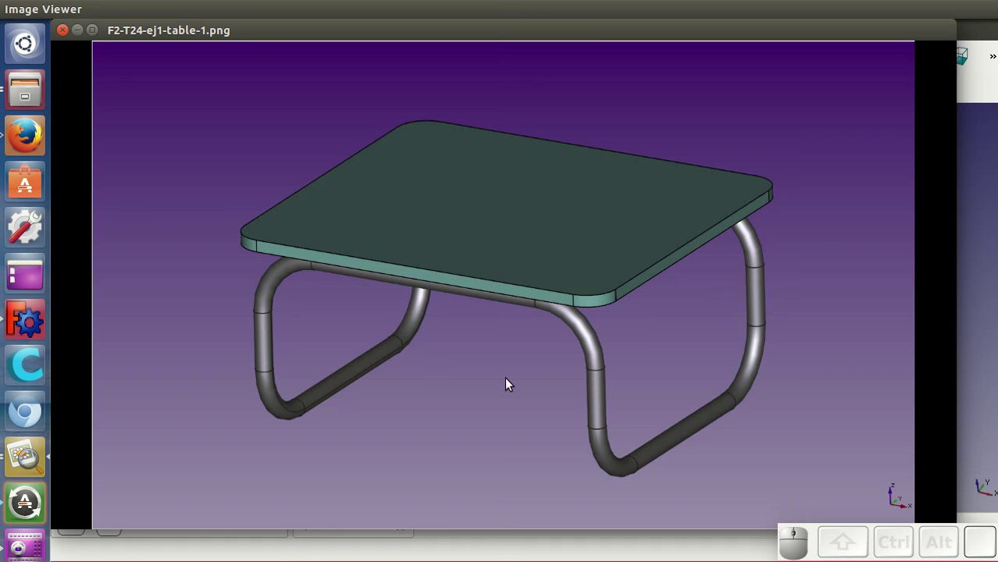
key(Right)
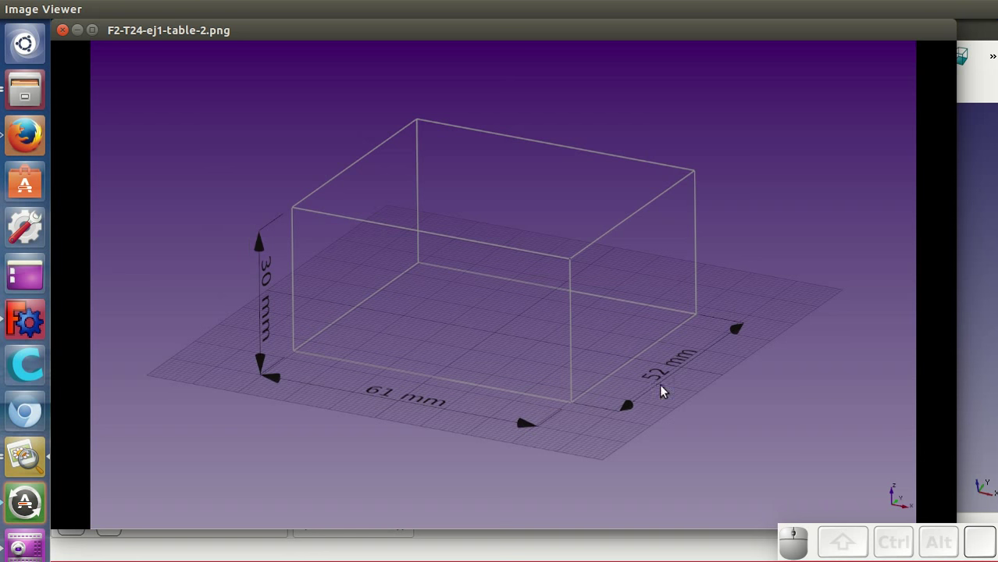
key(Right)
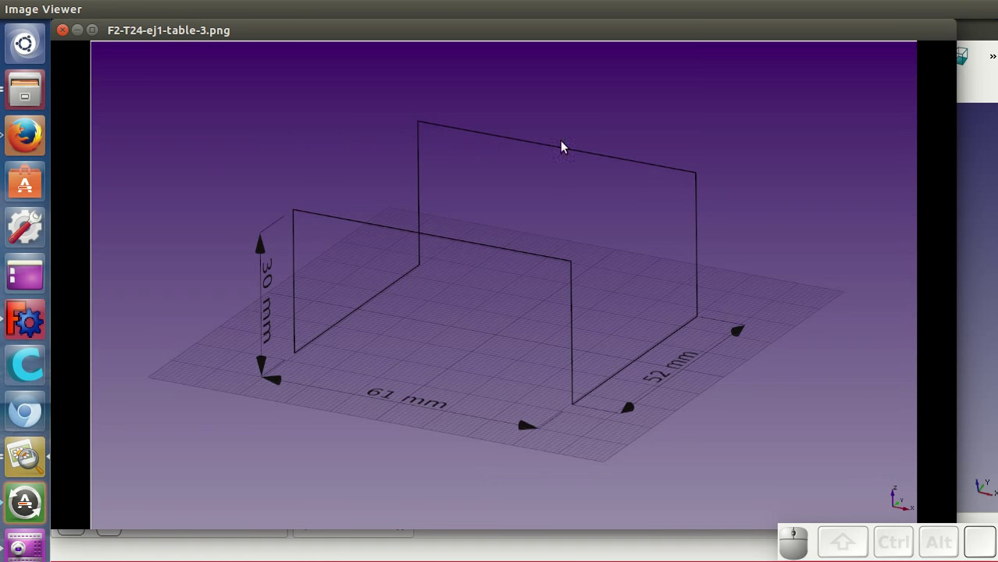
key(Right)
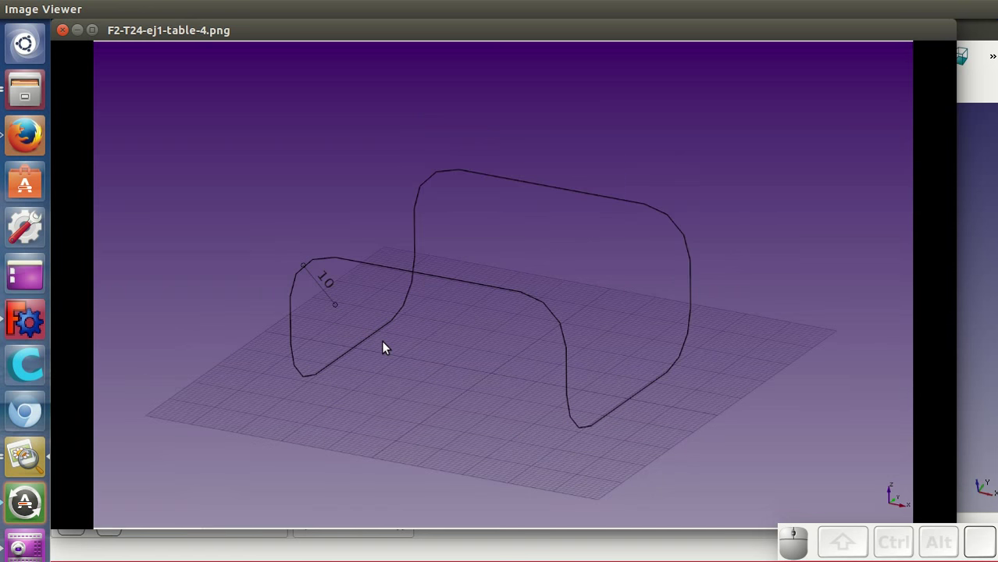
key(Right)
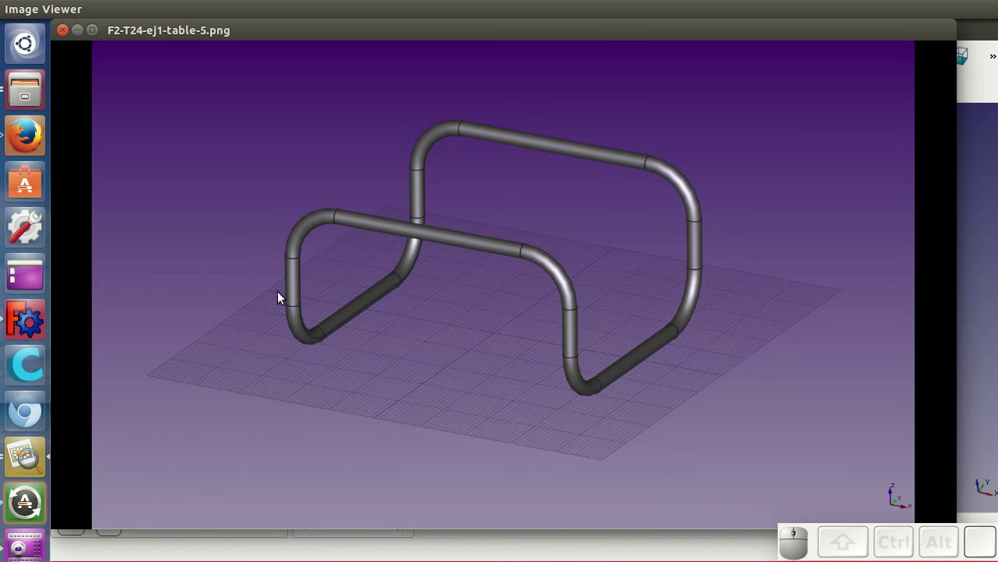
key(Right)
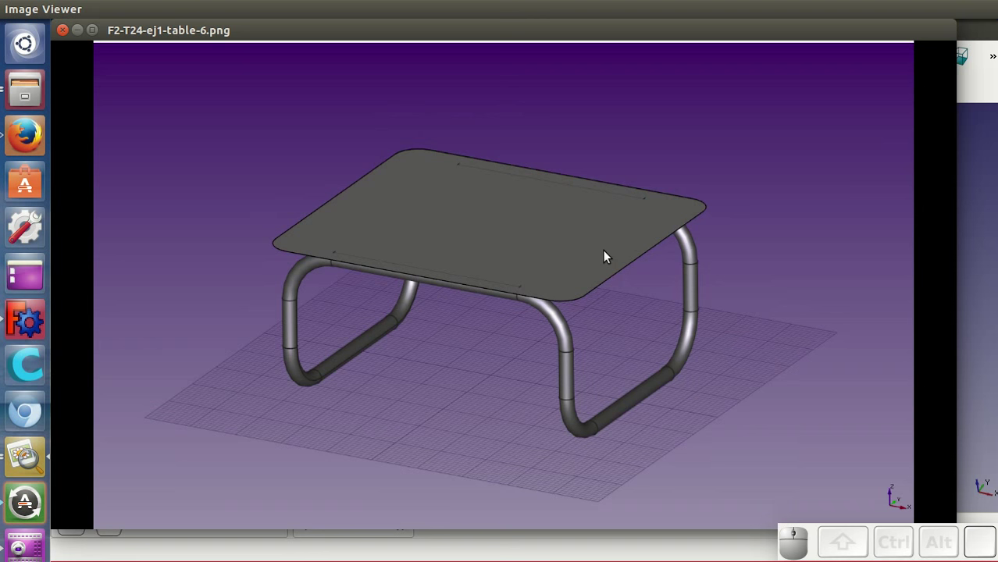
key(Right)
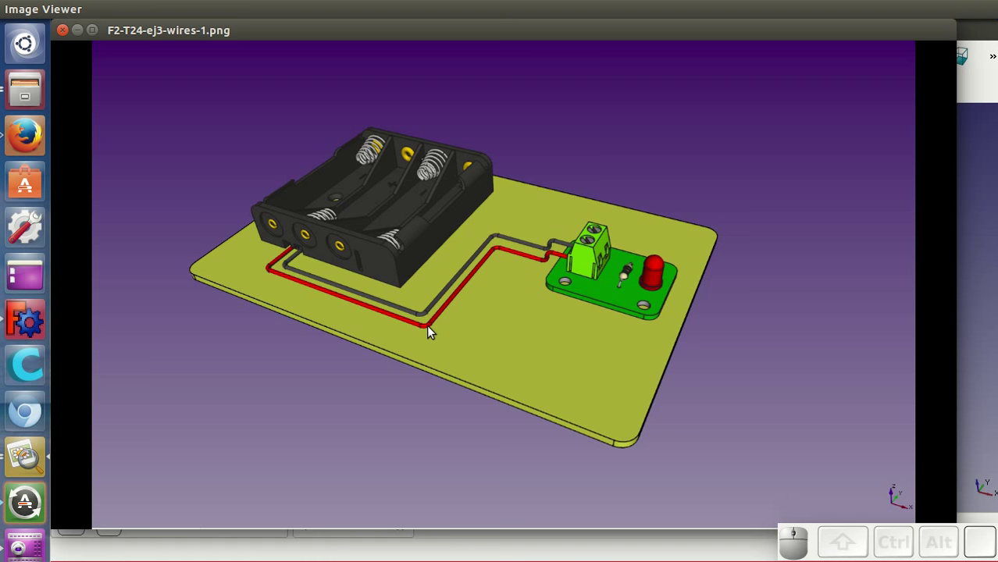
Advance through the bare board, battery contact and terminal block close-ups to F2-T24-ej3-wires-4.png's wire routes.
key(Right)
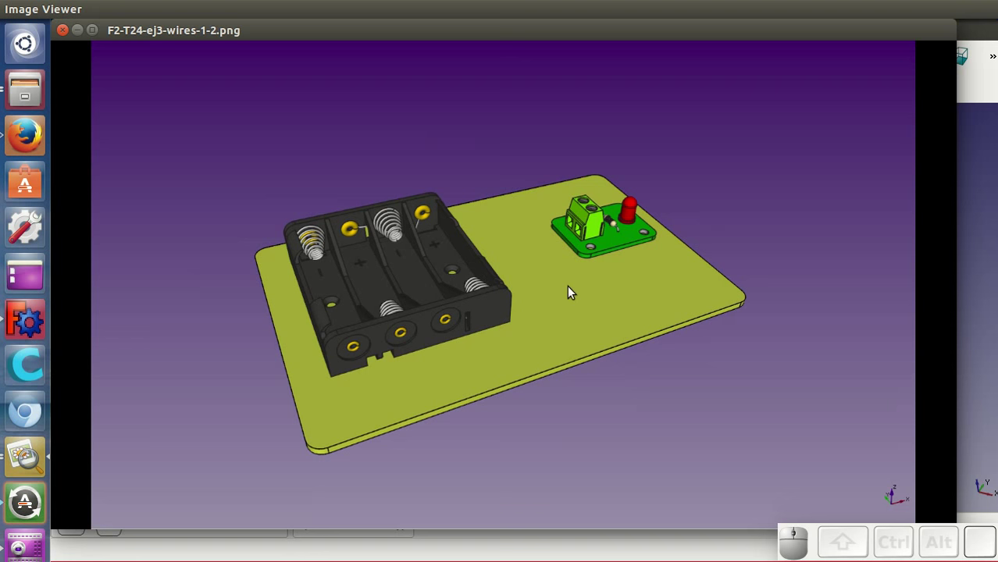
key(Right)
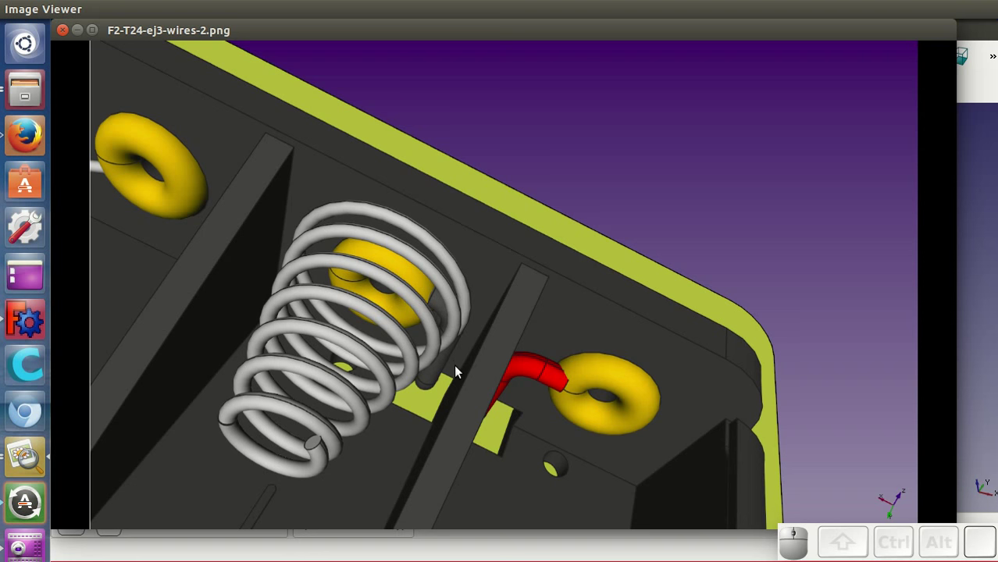
key(Right)
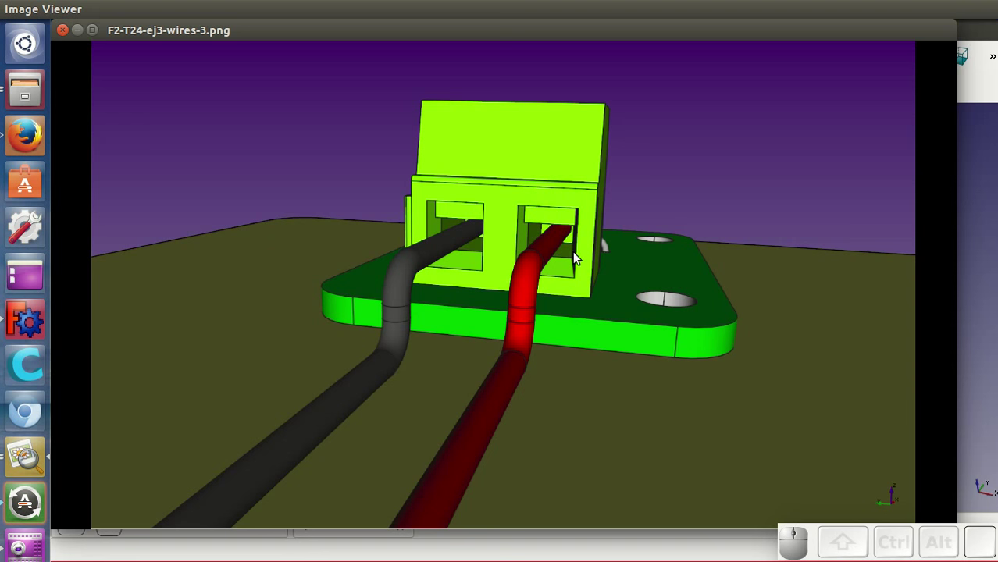
key(Right)
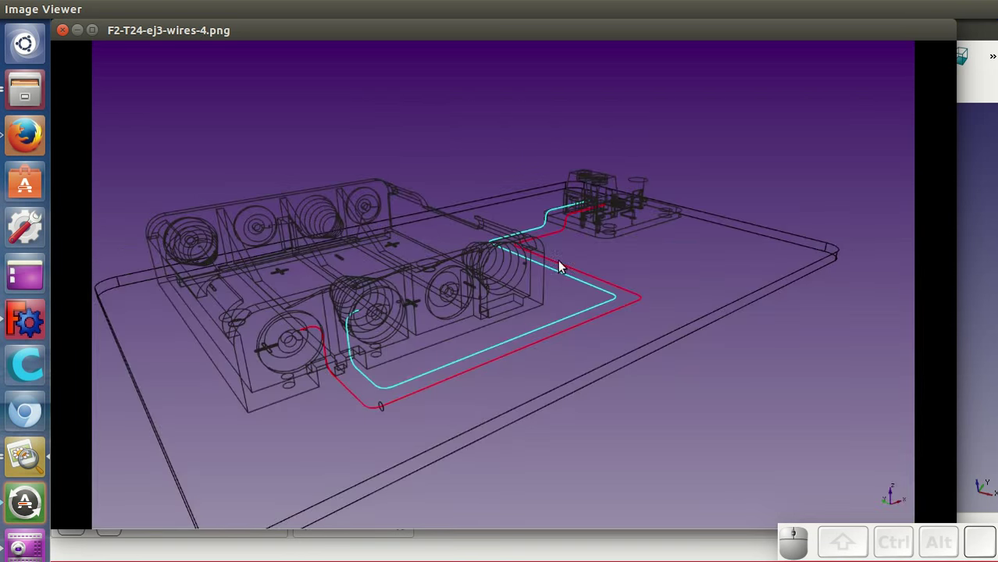